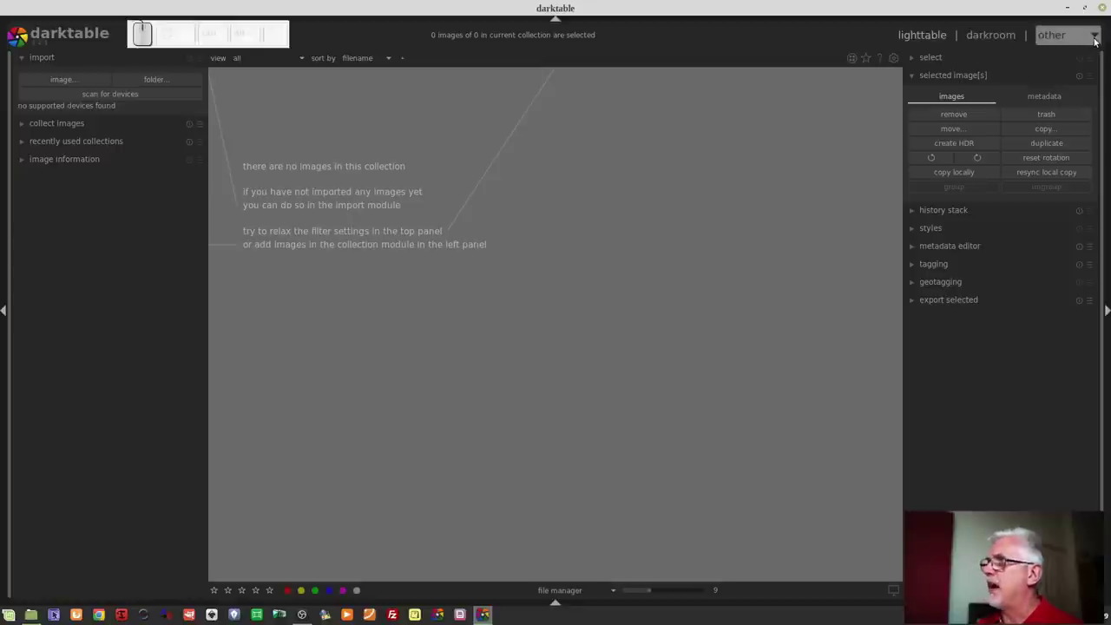
- Toggle the 'other' views list in the top bar without choosing a view
left_click(1097, 43)
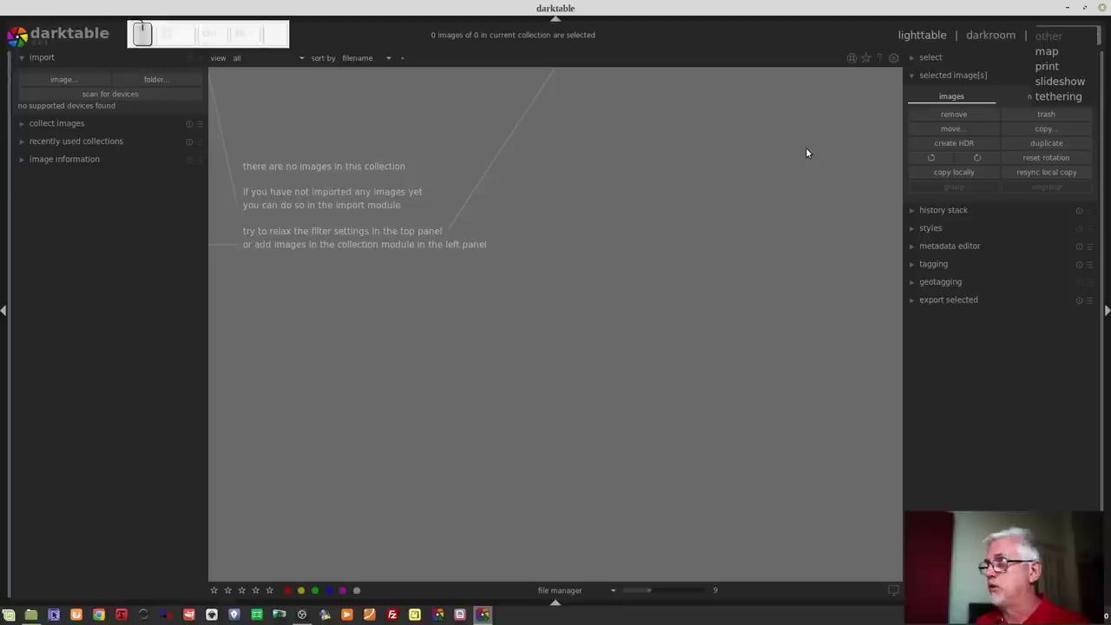
left_click(850, 29)
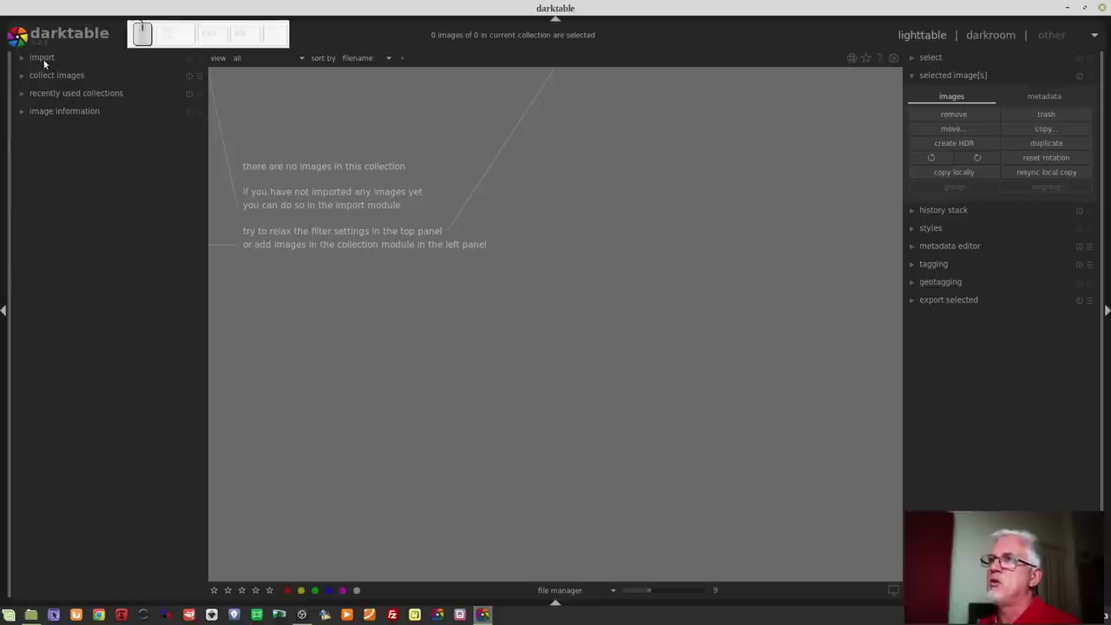
- Expand the import module again in the lighttable's left panel
left_click(46, 64)
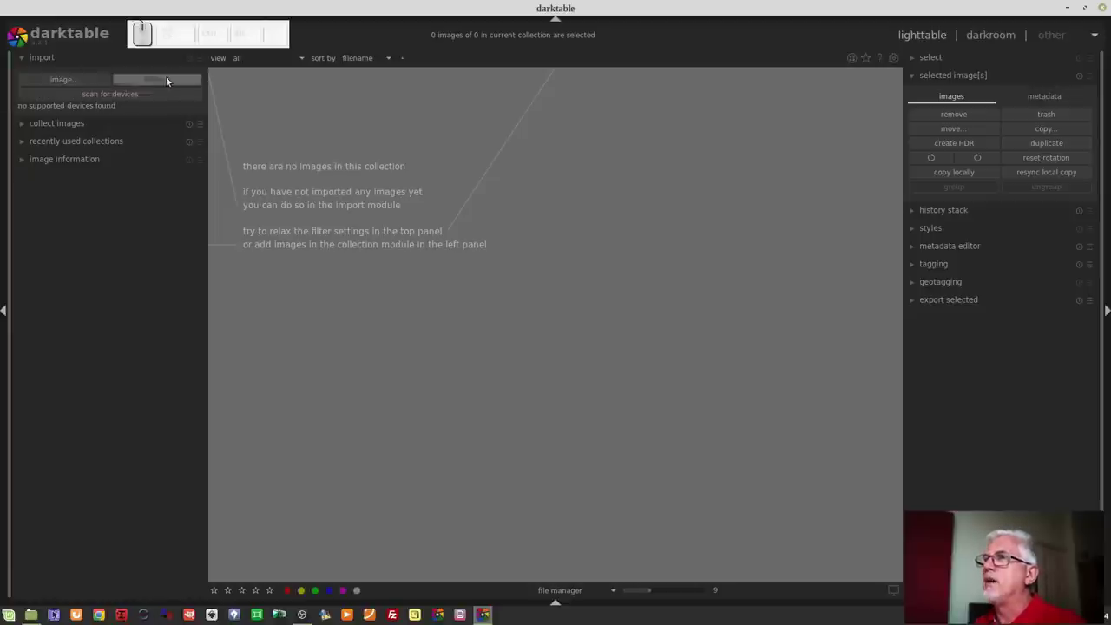
- Start a folder import and browse to Test shots/2020, selecting the 2020-09-26 folder
left_click(169, 79)
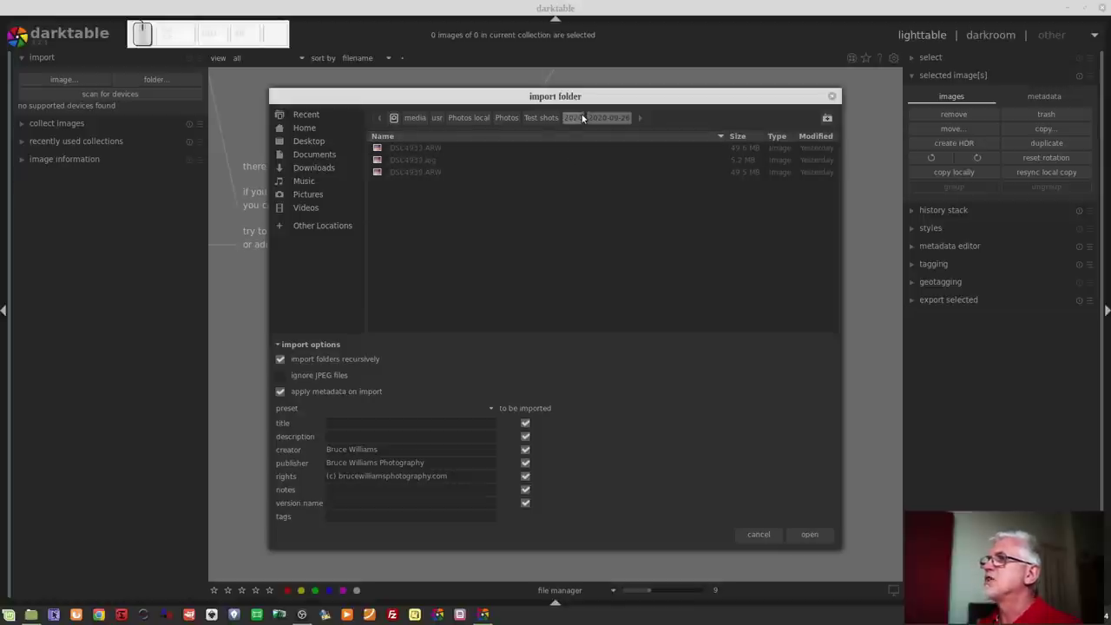
left_click(577, 123)
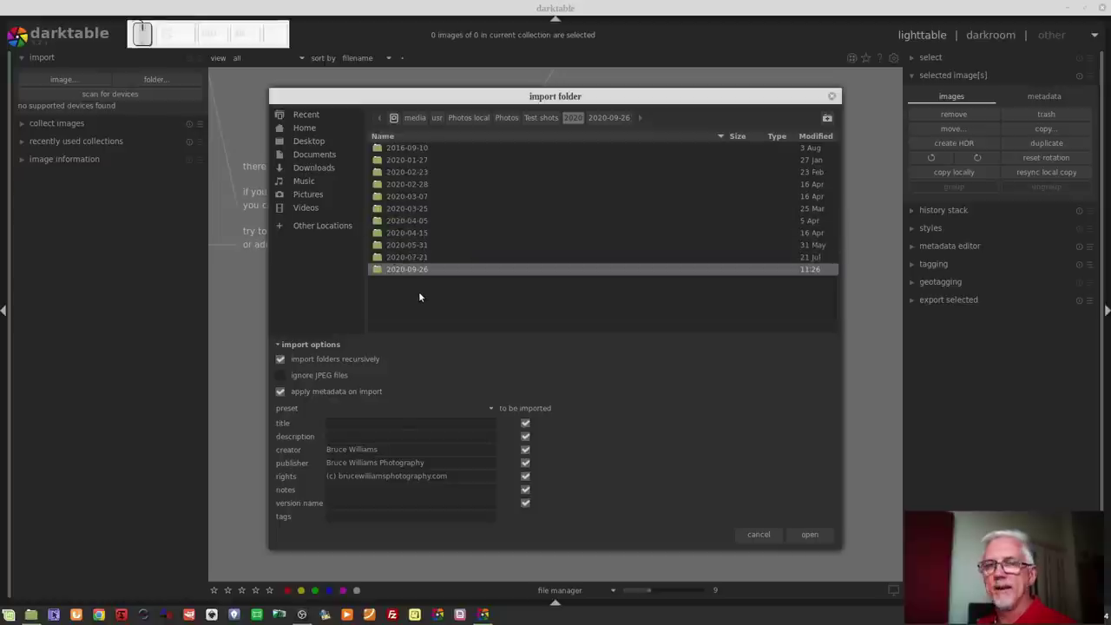
left_click(378, 274)
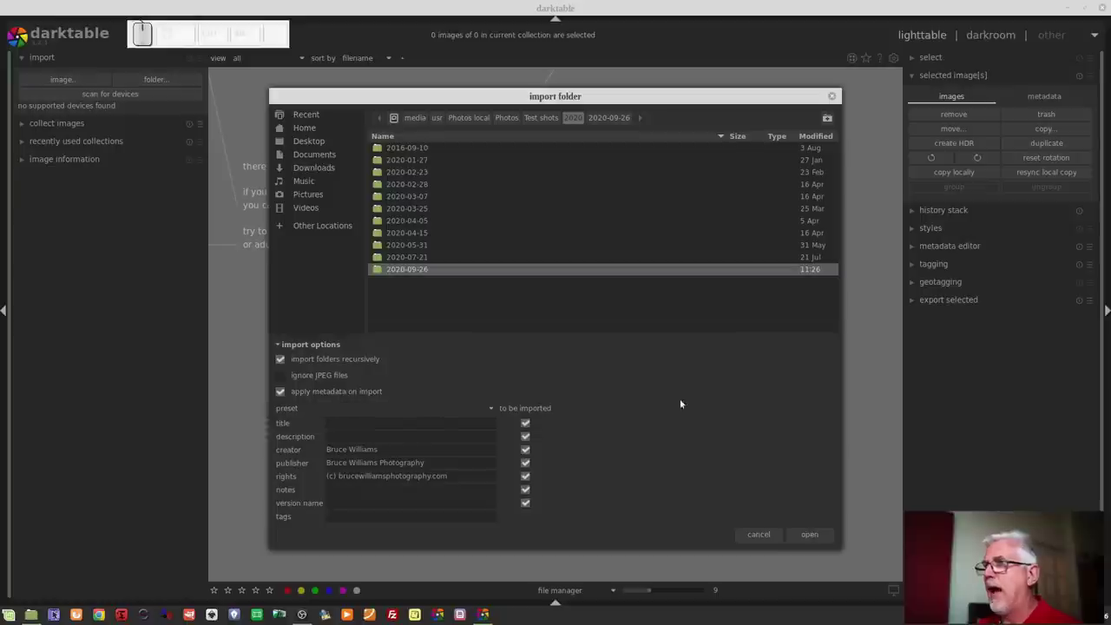
- Switch to the Nemo window showing 2020-09-26 with _DSC4932.ARW, _DSC4932.jpg and _DSC4939.ARW
left_click(528, 424)
left_click(529, 438)
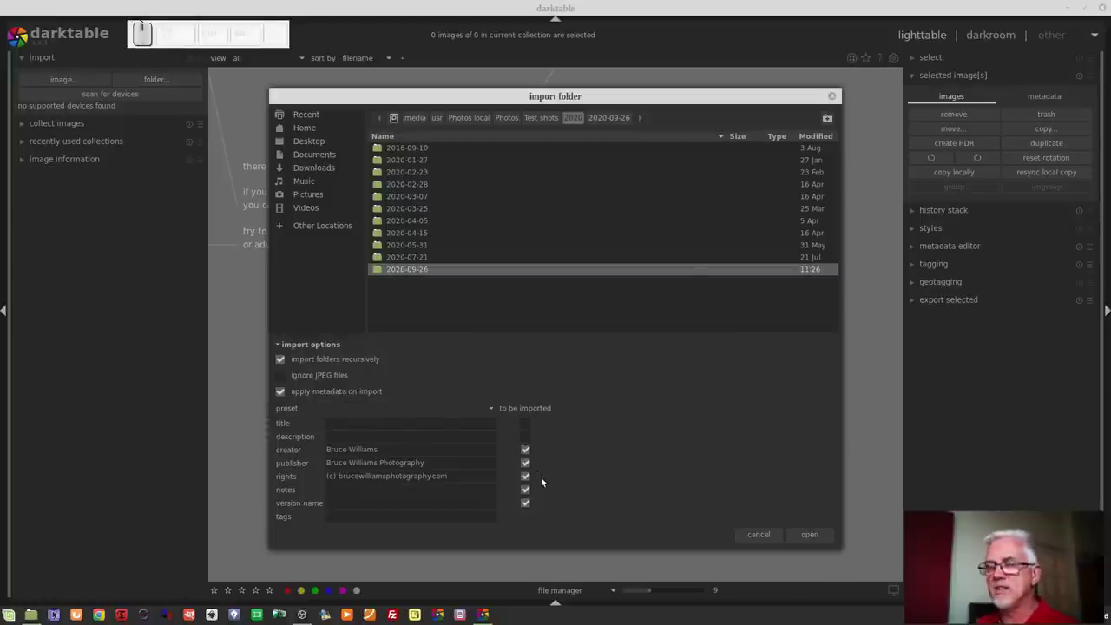
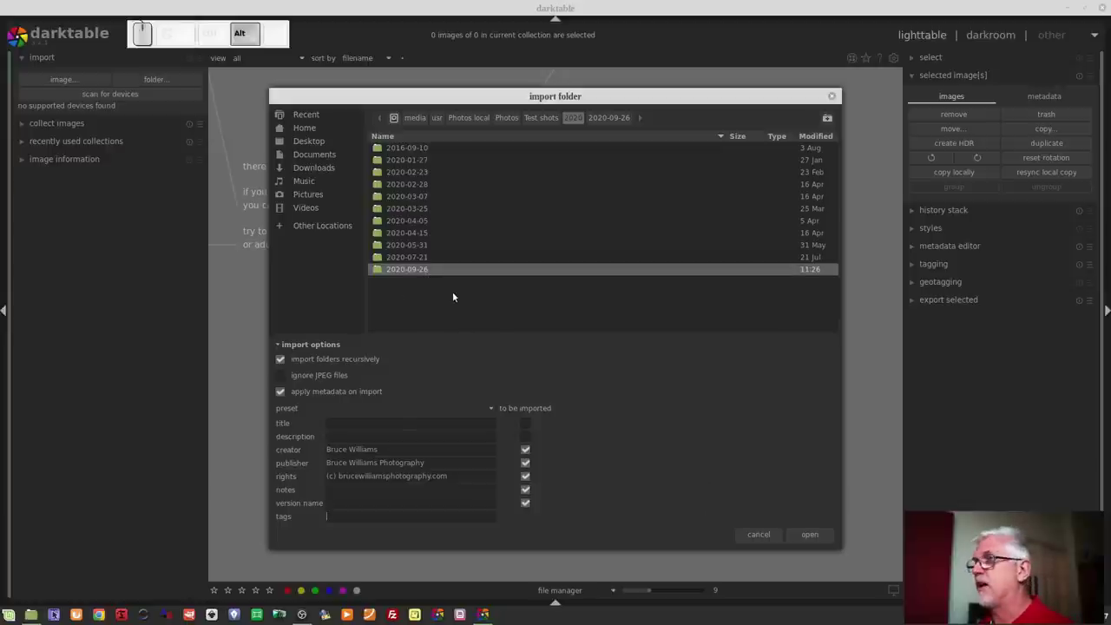
key("alt+Tab")
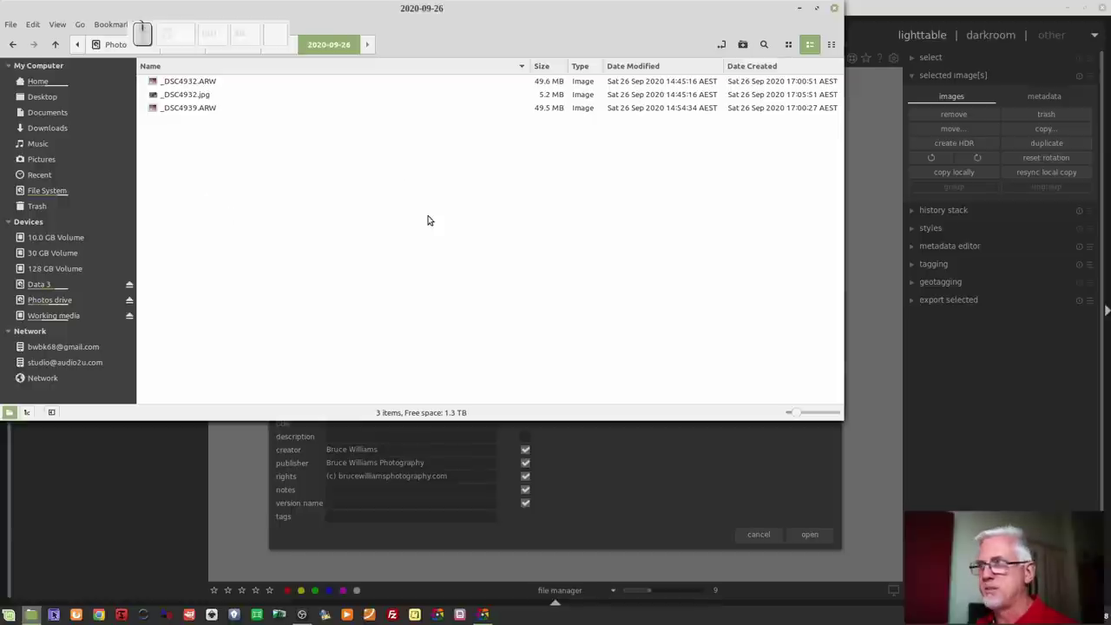
- Confirm the import dialog so the three 2020-09-26 motorcycle shots load into the lighttable
left_click(672, 488)
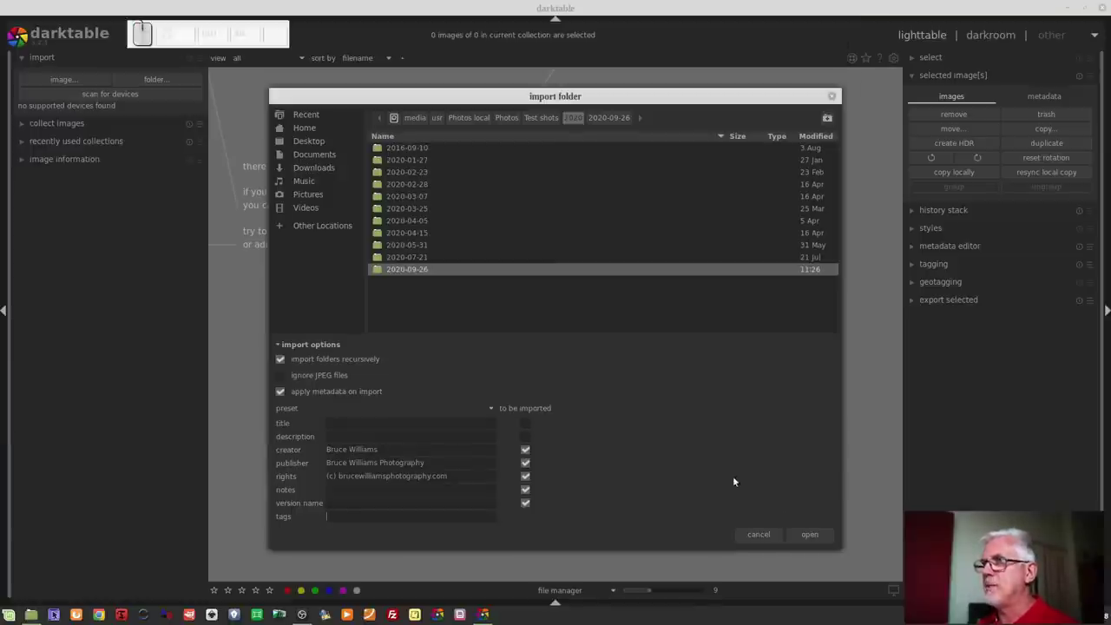
left_click(809, 535)
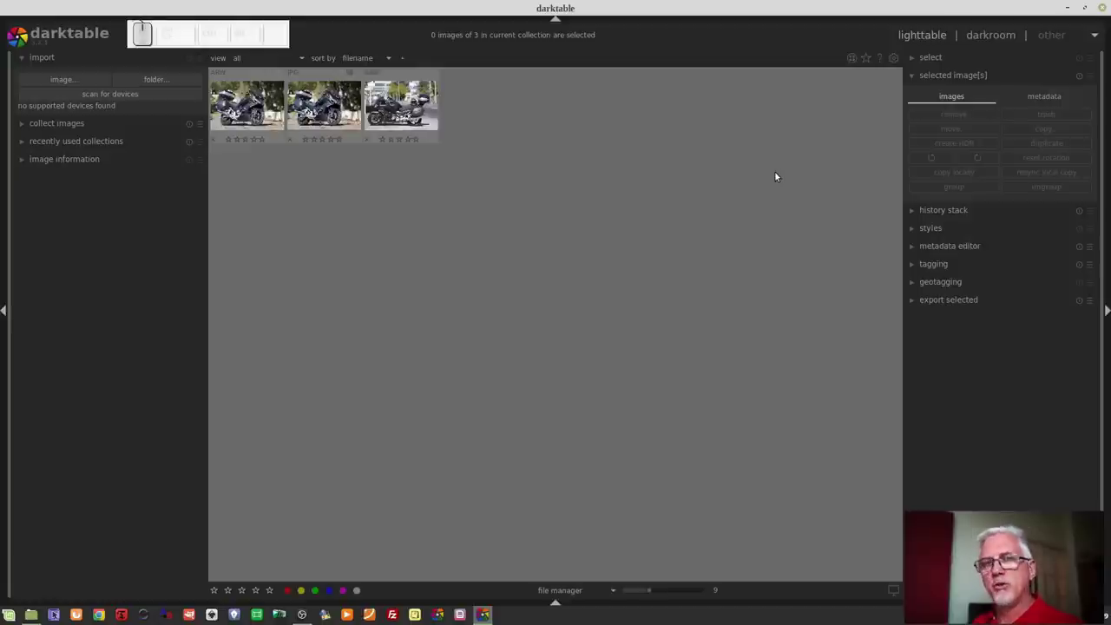
key("alt+Tab")
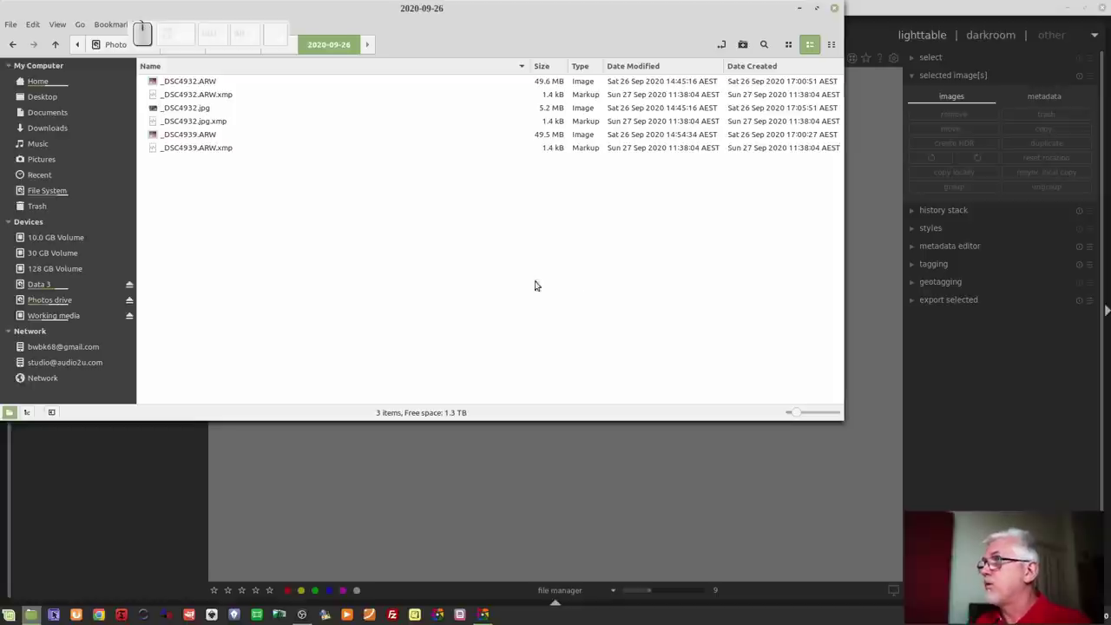
- Collapse selected image(s), then expand the tagging and geotagging sections in the right panel
left_click(870, 493)
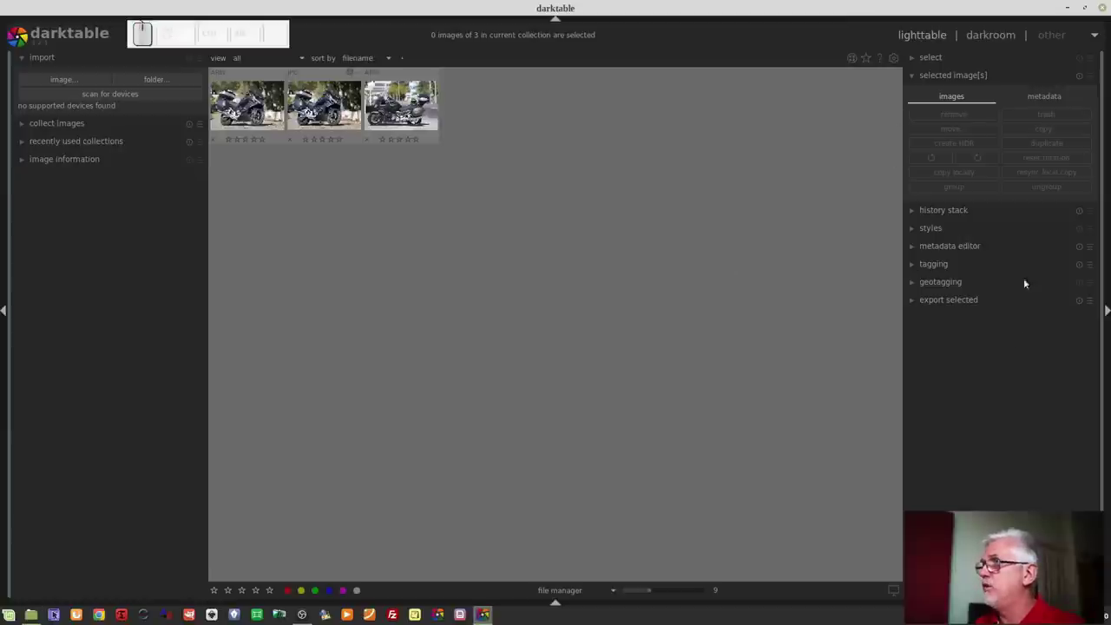
left_click(972, 248)
left_click(966, 268)
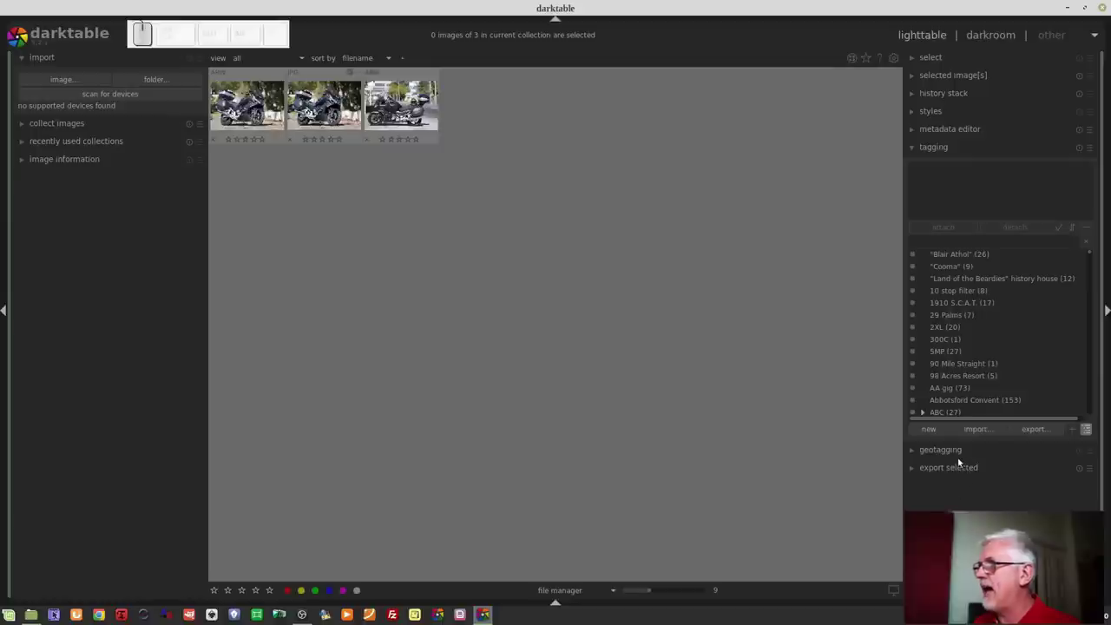
left_click(952, 456)
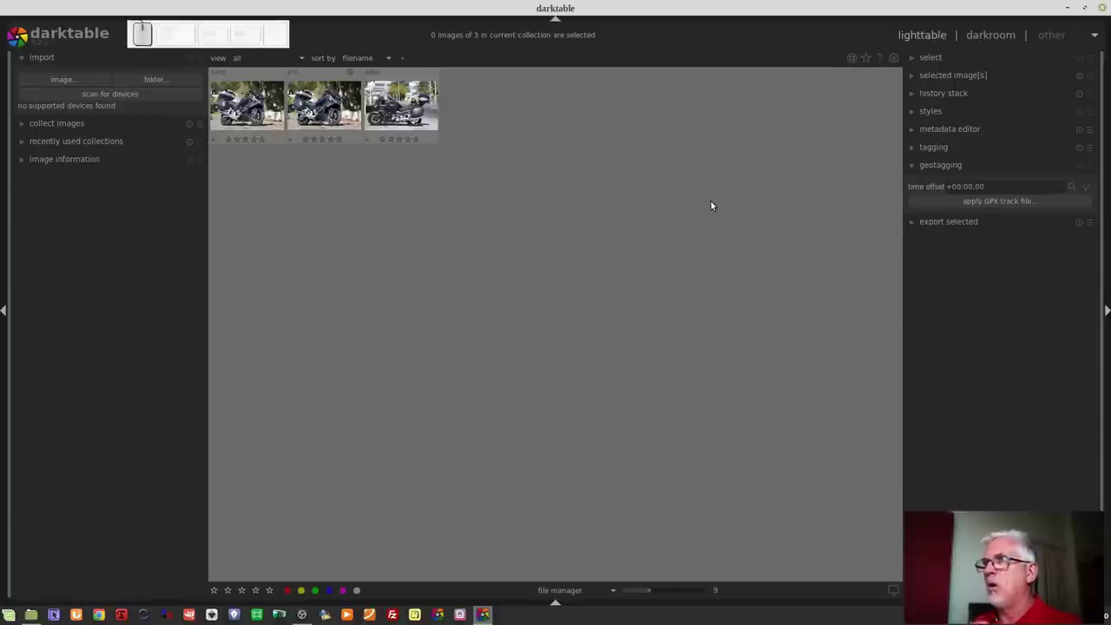
- Bring the Nemo window on the 2020-09-26 folder back to the front
left_click(710, 208)
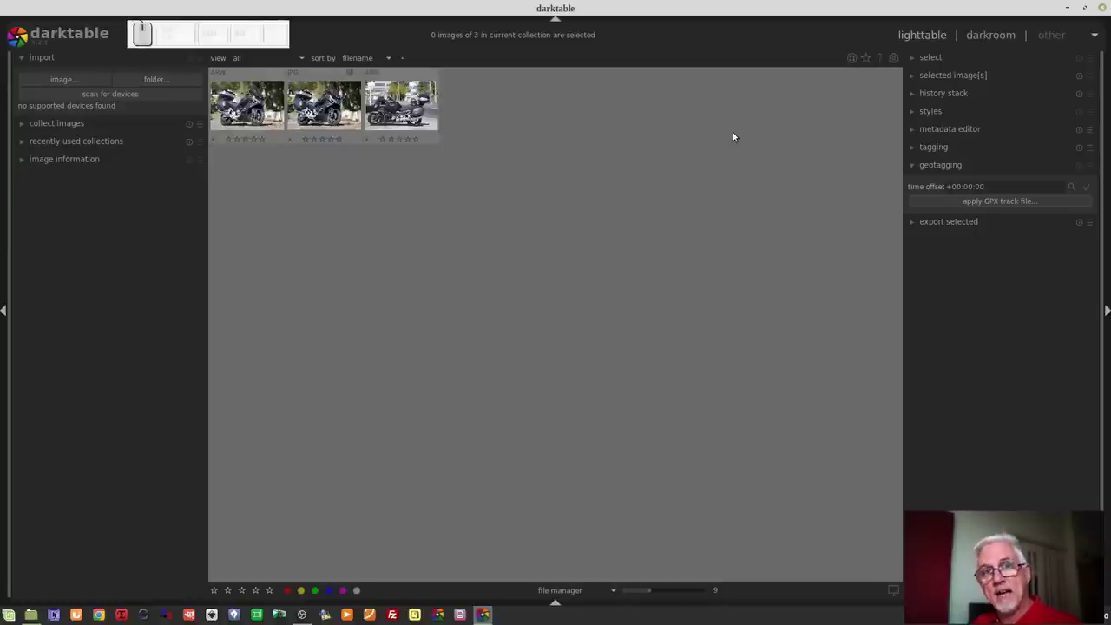
- Switch windows with alt+Tab between Nemo and the darktable lighttable
key("alt+Tab")
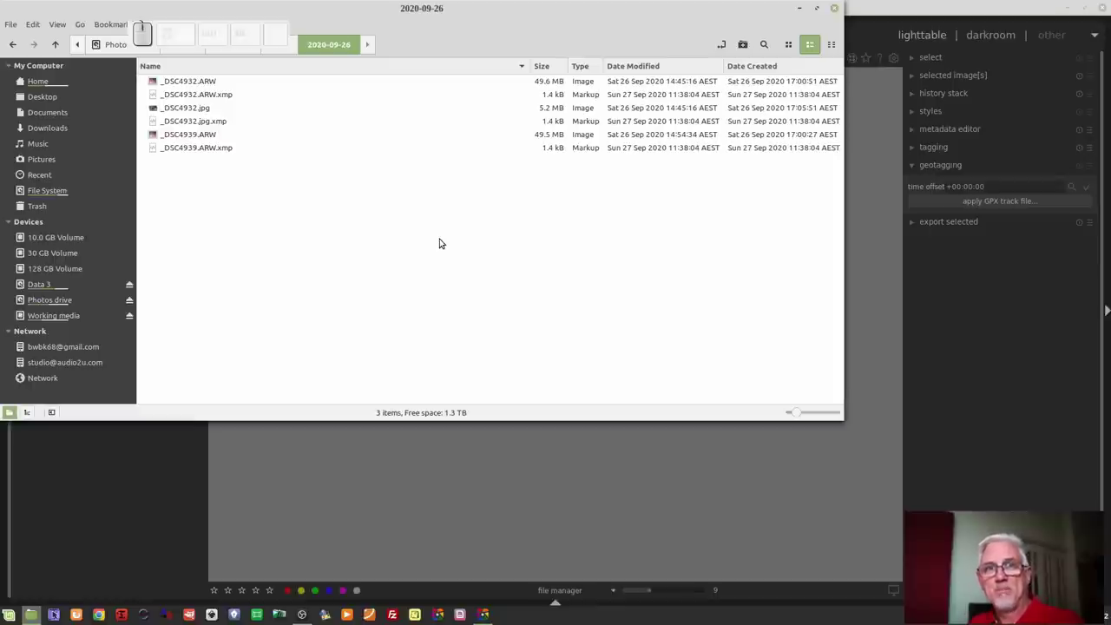
- Open the third motorcycle photo in darkroom and enable monochrome for black and white
left_click(776, 484)
left_click(408, 102)
scroll("up", 3)
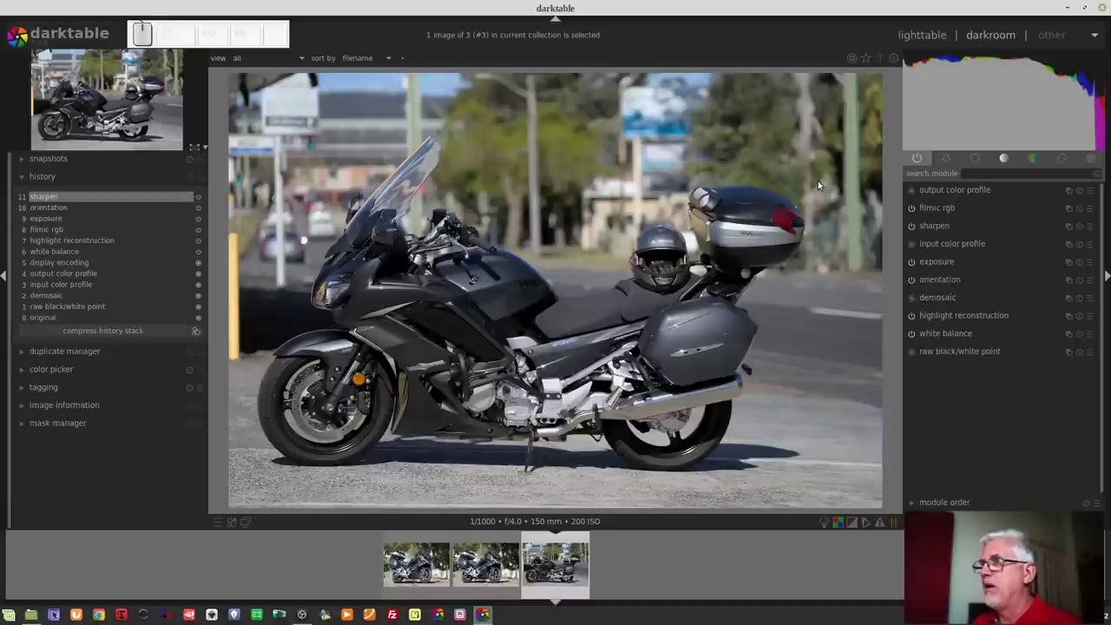
left_click(1031, 161)
left_click(920, 215)
- Add points to the rgb curve to raise the photo's contrast
left_click(912, 192)
left_click(950, 191)
left_click(1002, 172)
left_click(1007, 157)
left_click(937, 228)
left_click(998, 373)
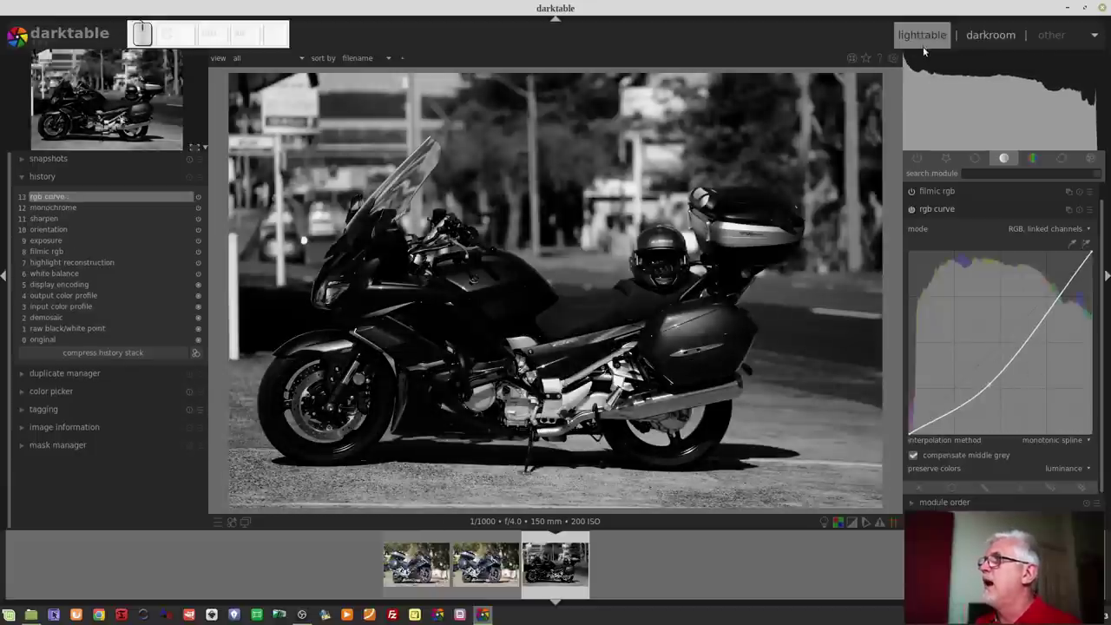
- Back in lighttable, remove the black-and-white third photo from the collection via selected image(s)
left_click(920, 45)
left_click(627, 202)
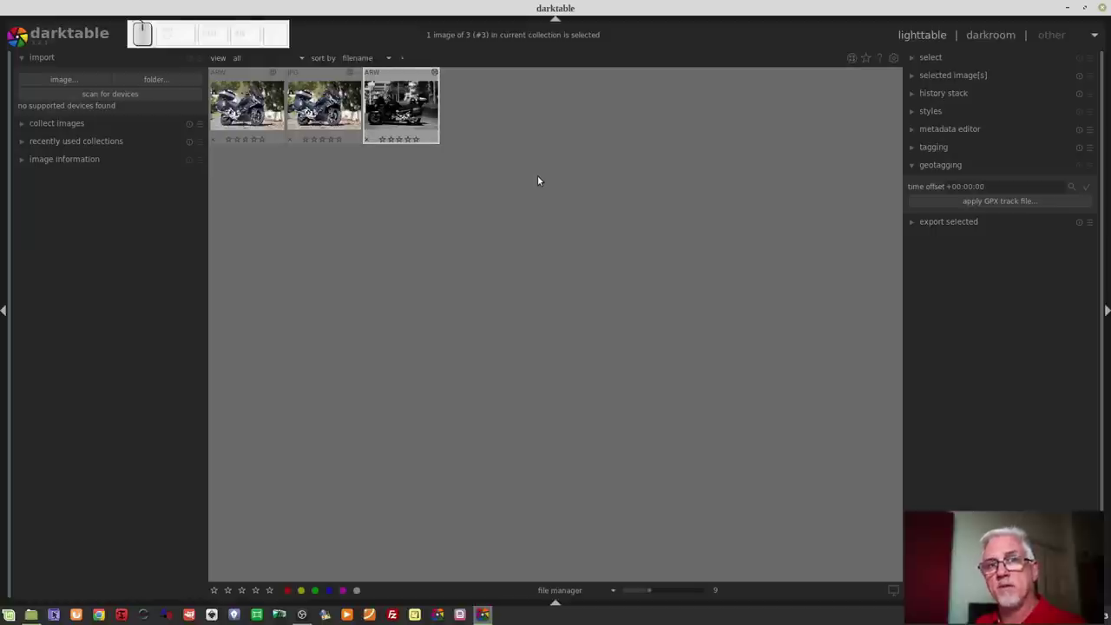
left_click(973, 77)
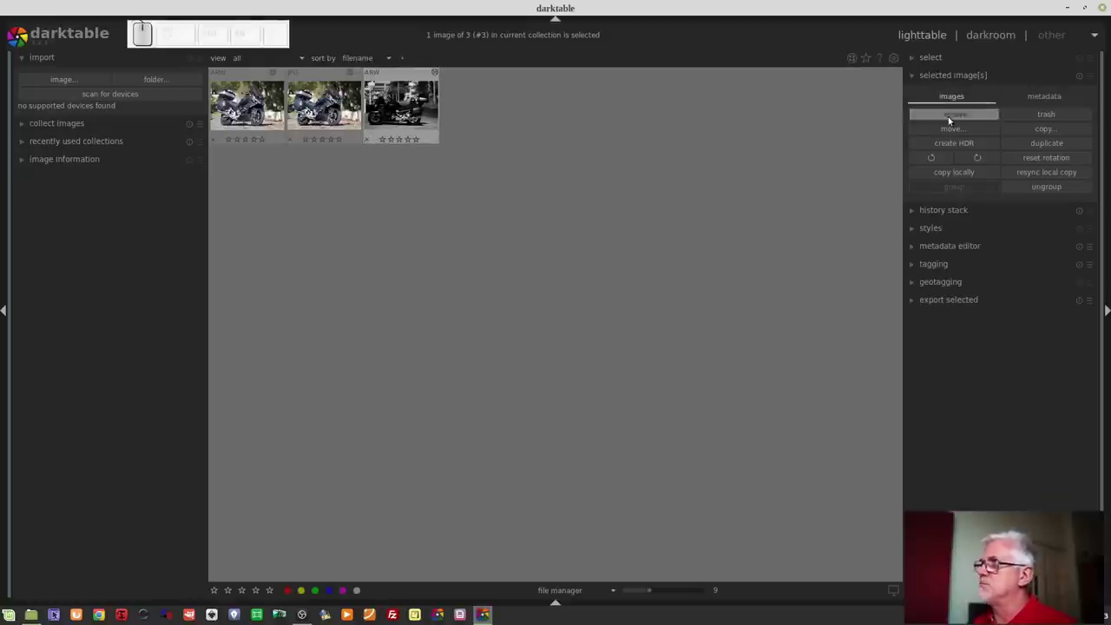
left_click(951, 122)
left_click(611, 344)
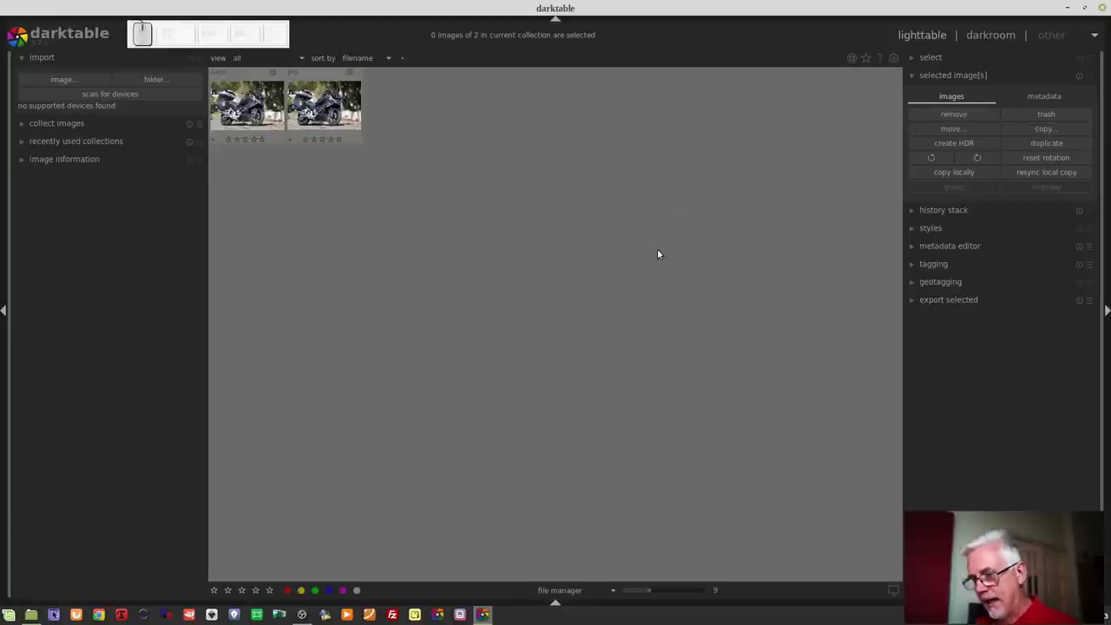
- Switch to Nemo and inspect the folder's raw, JPEG and .xmp sidecar files
key("alt+Tab")
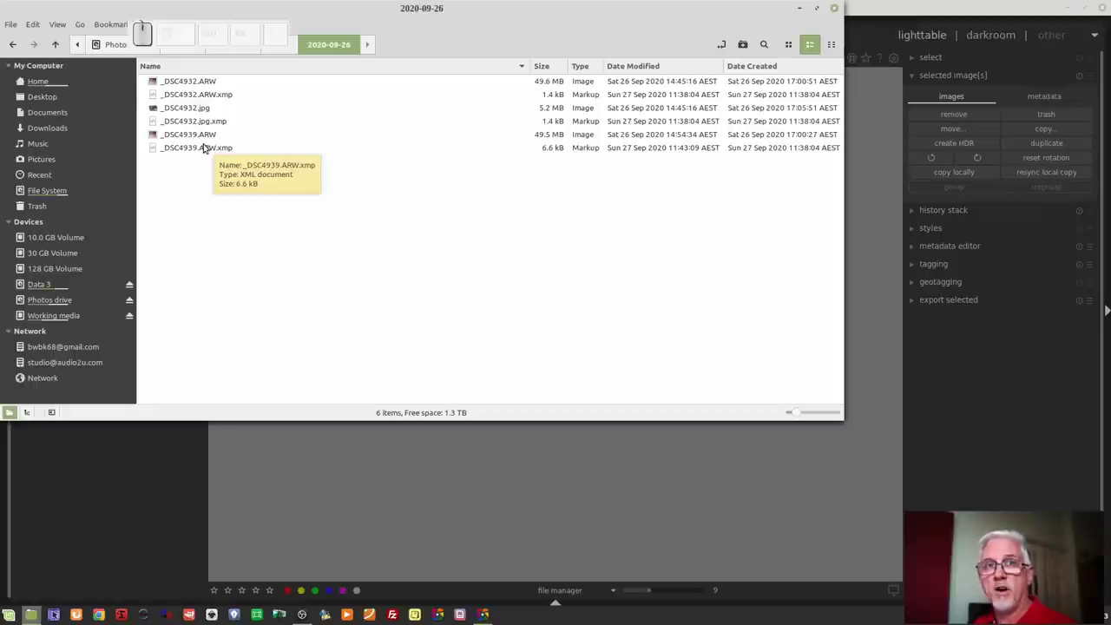
left_click_drag(305, 463, 305, 463)
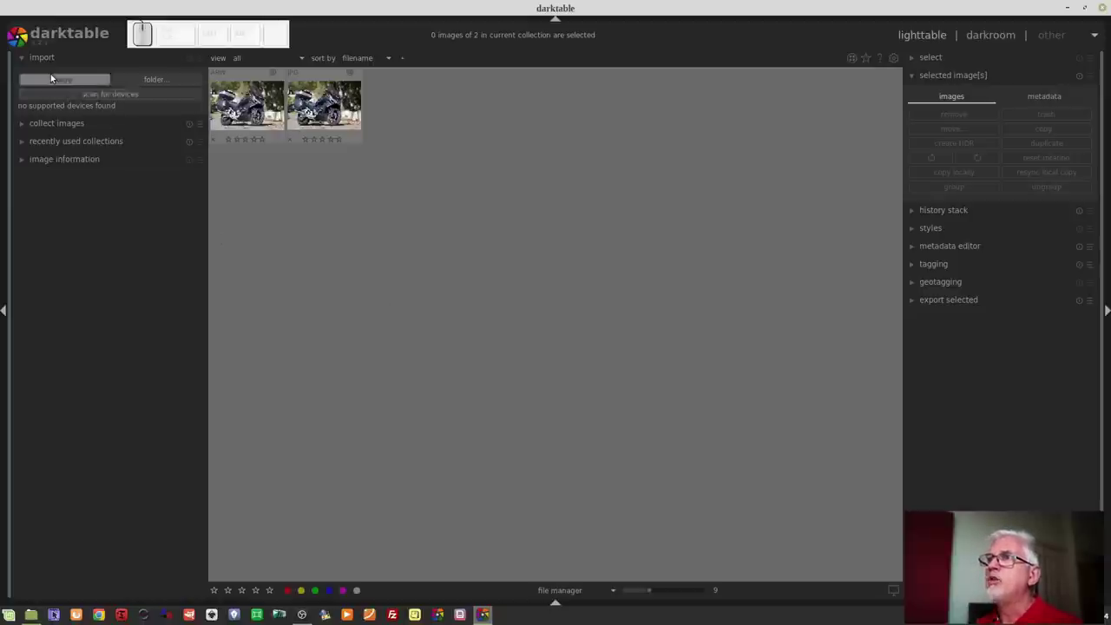
- Import the single image _DSC4939.ARW from the 2020-09-26 folder
left_click(54, 78)
left_click(394, 270)
left_click(418, 178)
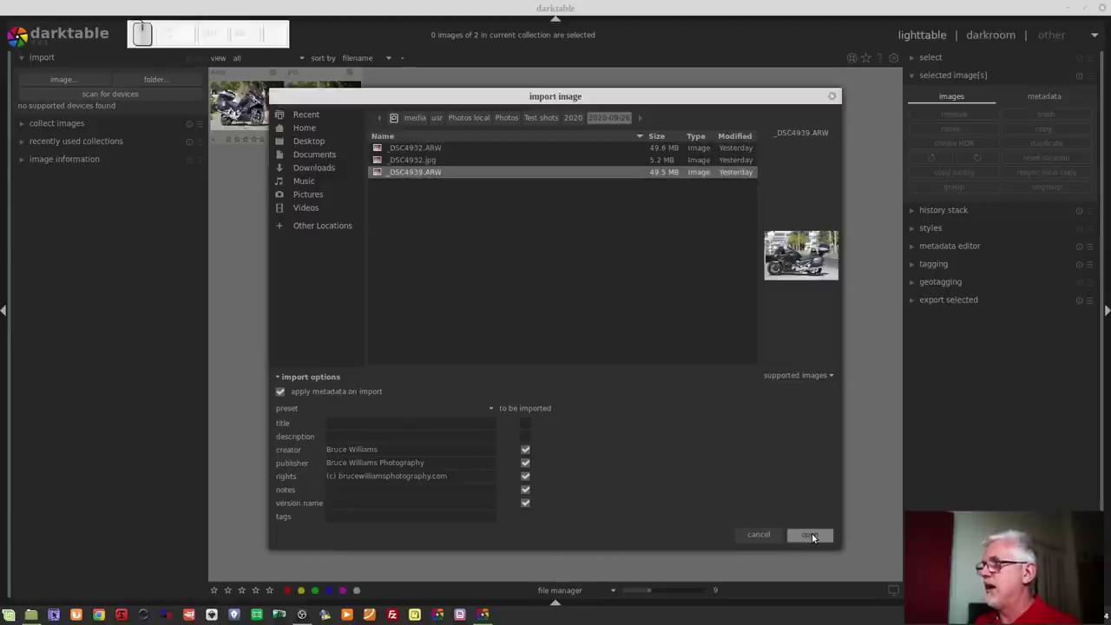
- Check the .xmp sidecar in Nemo, then return to the lighttable now holding three motorcycle shots
left_click(815, 535)
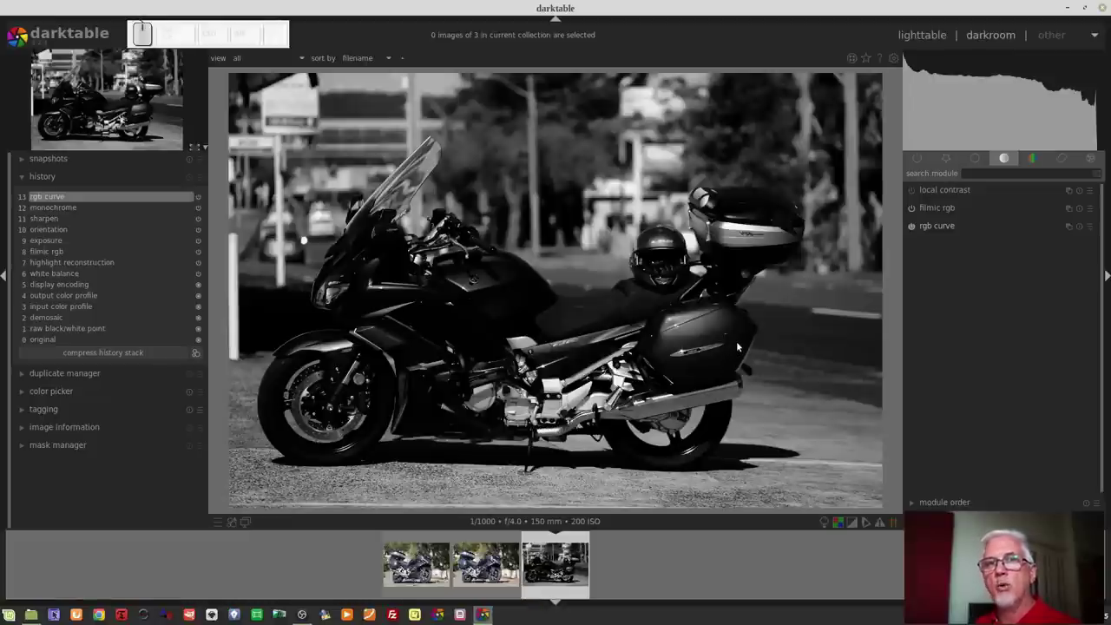
key("alt+Tab")
key("alt+Tab")
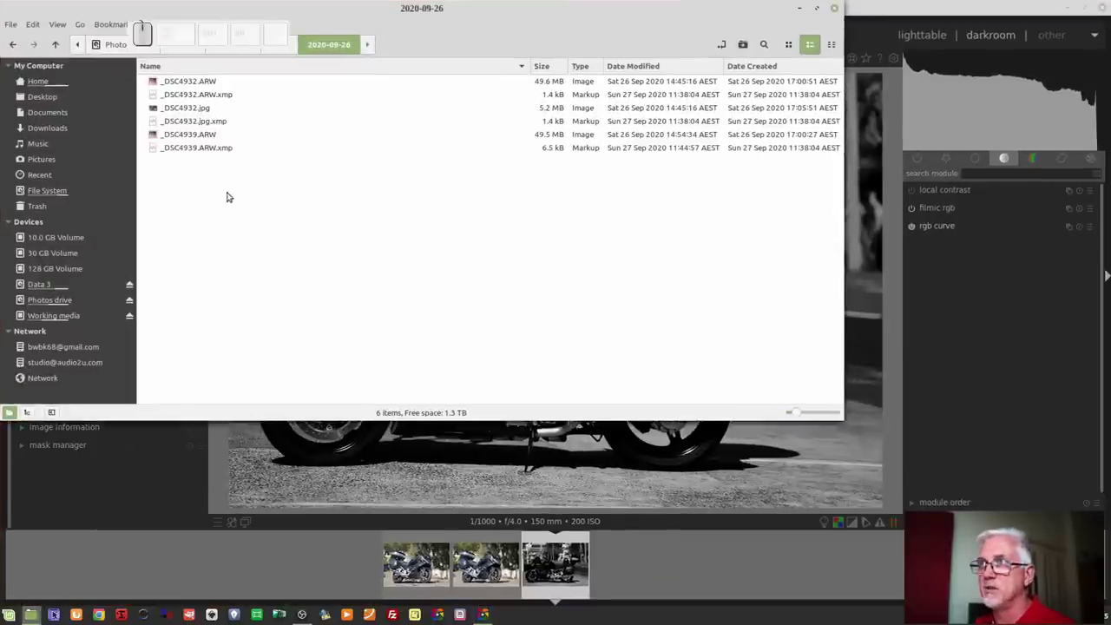
left_click_drag(939, 323, 813, 315)
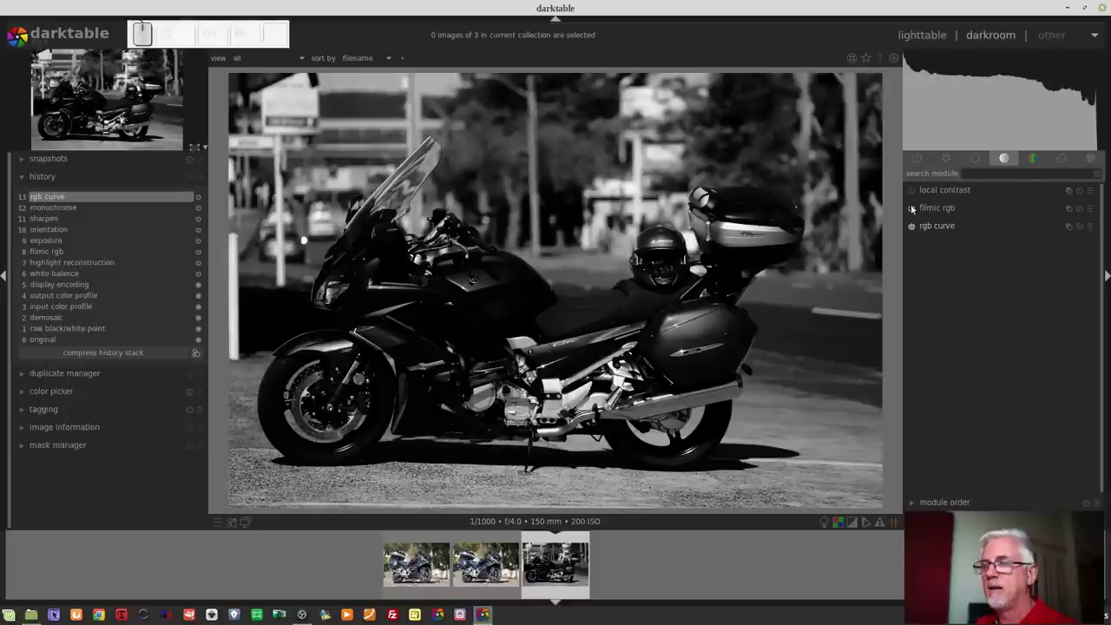
left_click(928, 41)
left_click(580, 259)
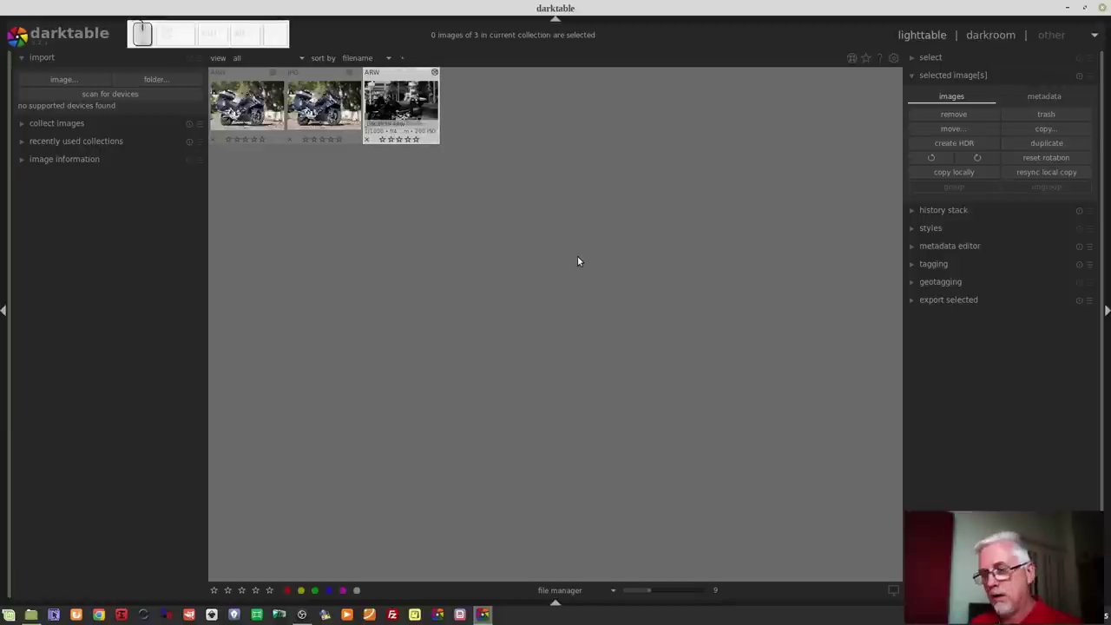
- Bring Nemo to the front to compare the folder's .xmp sidecar sizes
key("alt+Tab")
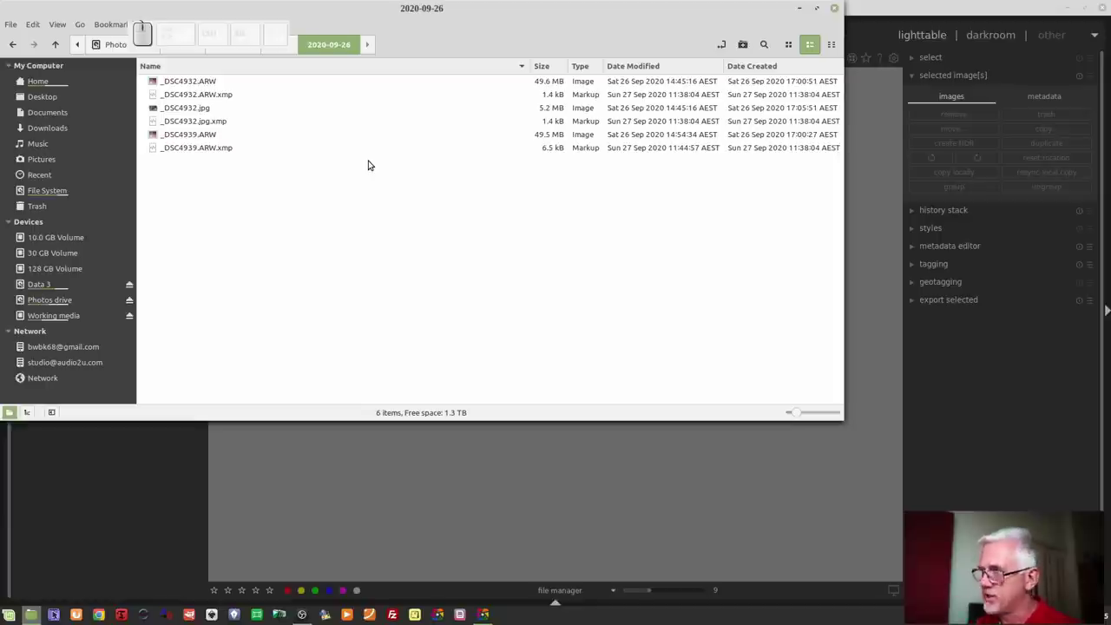
- Bring the darktable lighttable with its three motorcycle shots back to the front
left_click(871, 500)
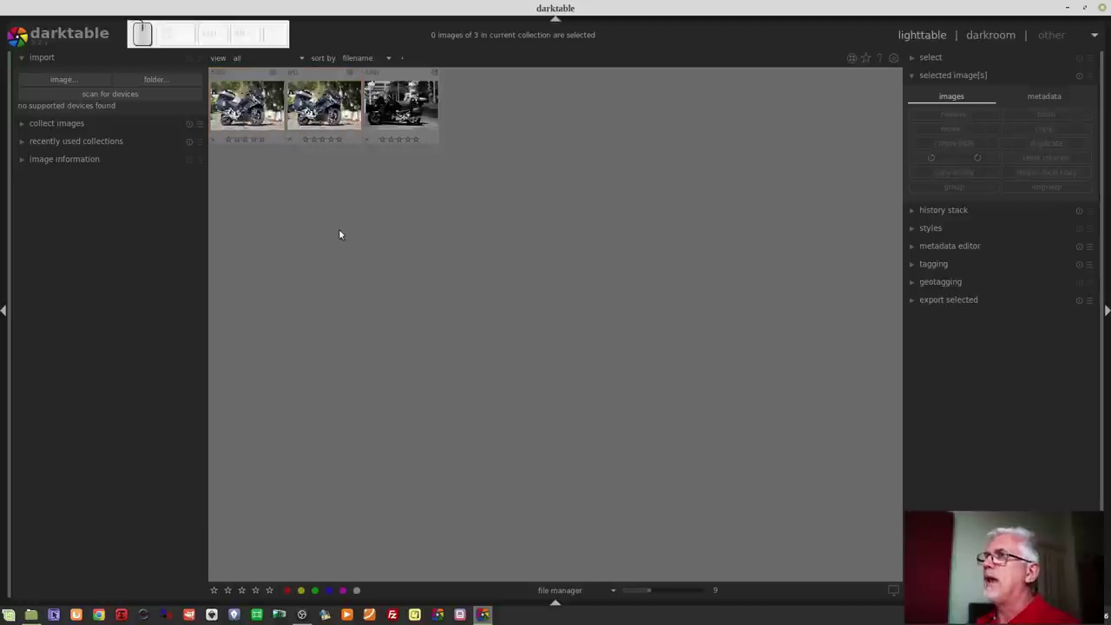
- Open the second colour motorcycle photo in the darkroom for editing
left_click(321, 102)
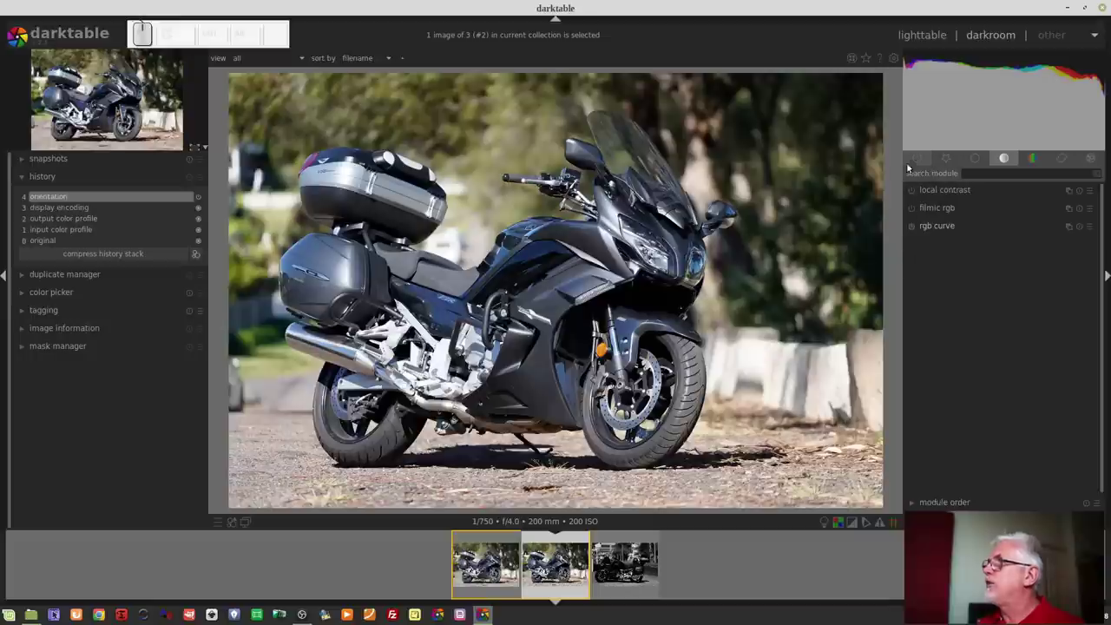
left_click(922, 160)
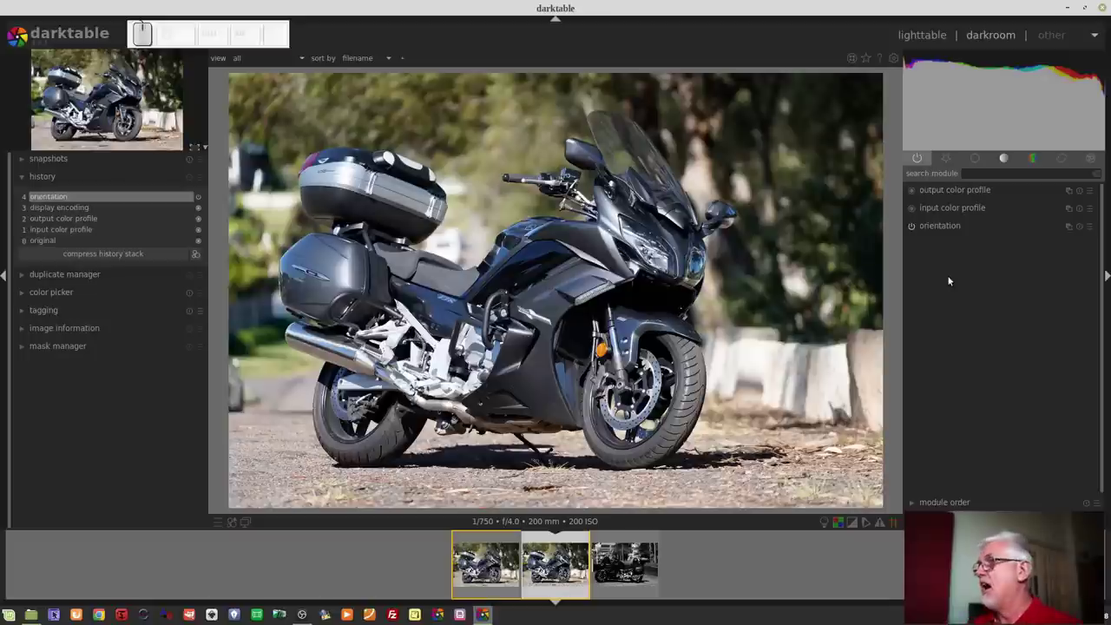
left_click(969, 227)
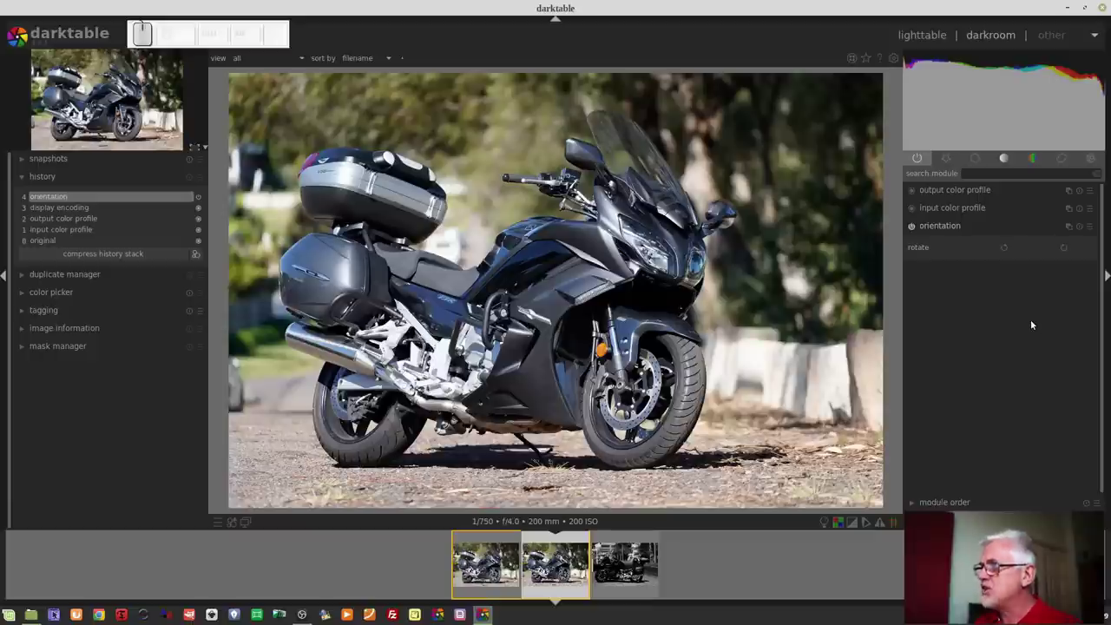
left_click(946, 231)
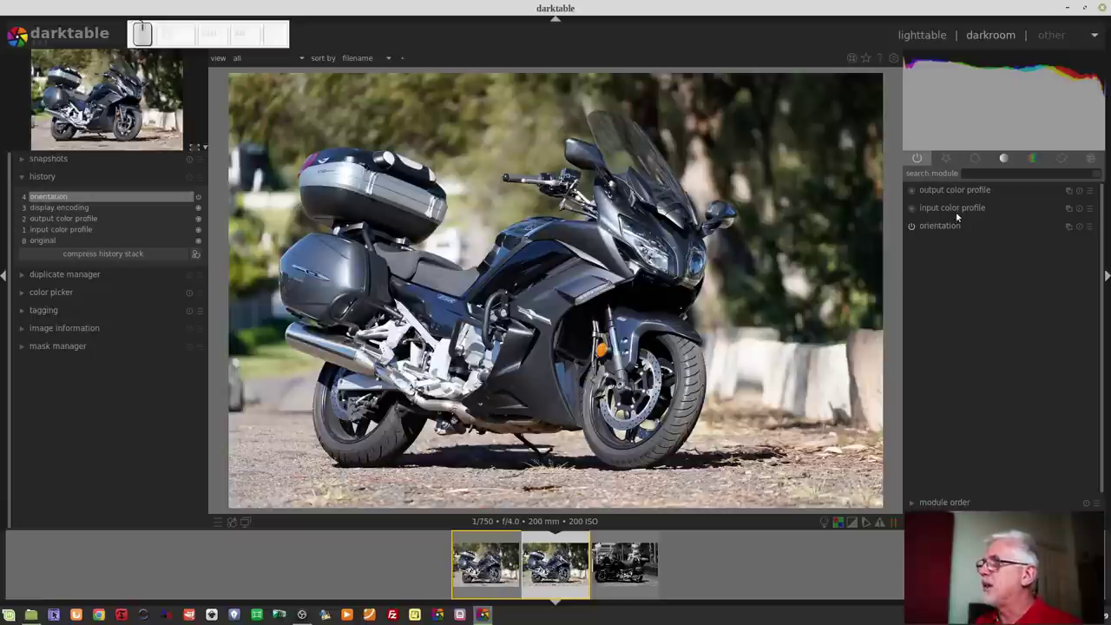
- Set the input colour profile to Adobe RGB (compatible) as a fifth history step
left_click(959, 211)
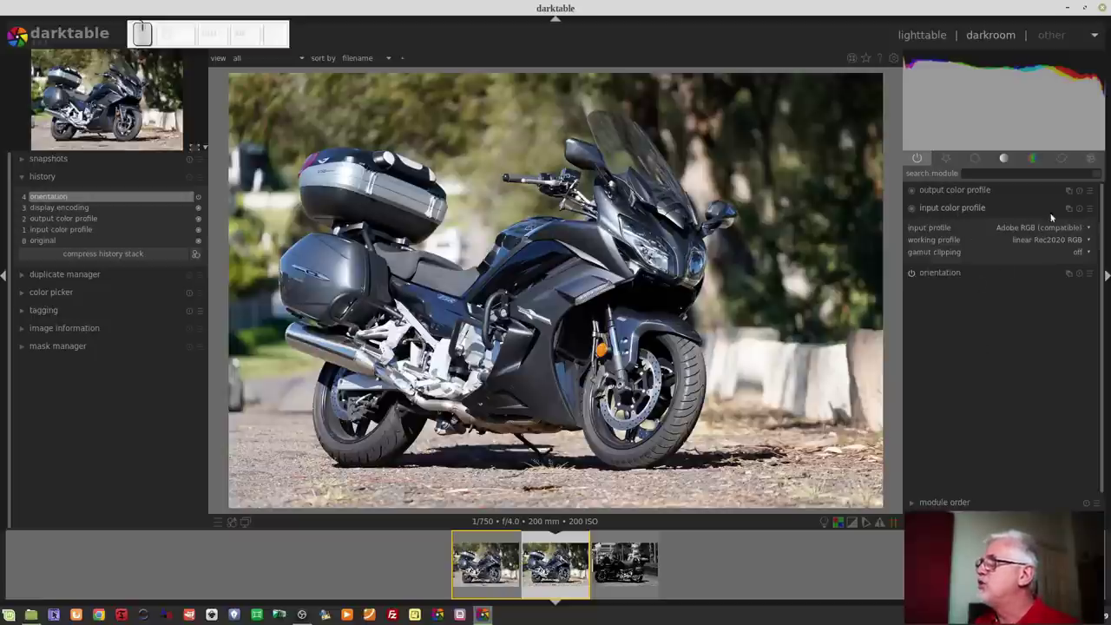
left_click(1030, 232)
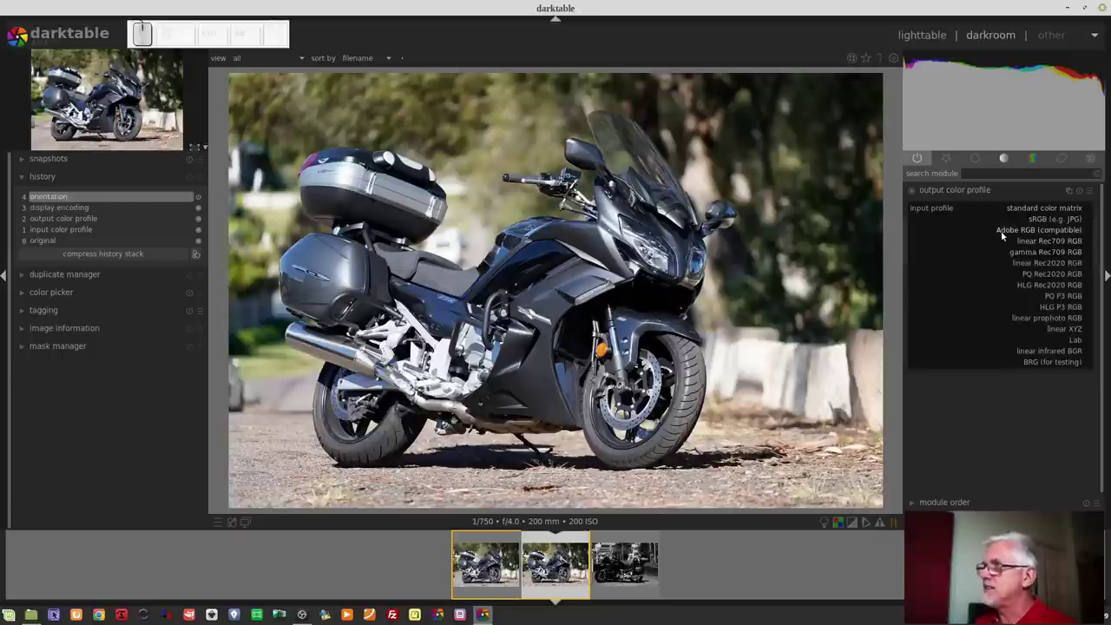
left_click(1004, 234)
left_click(1031, 228)
left_click(1026, 199)
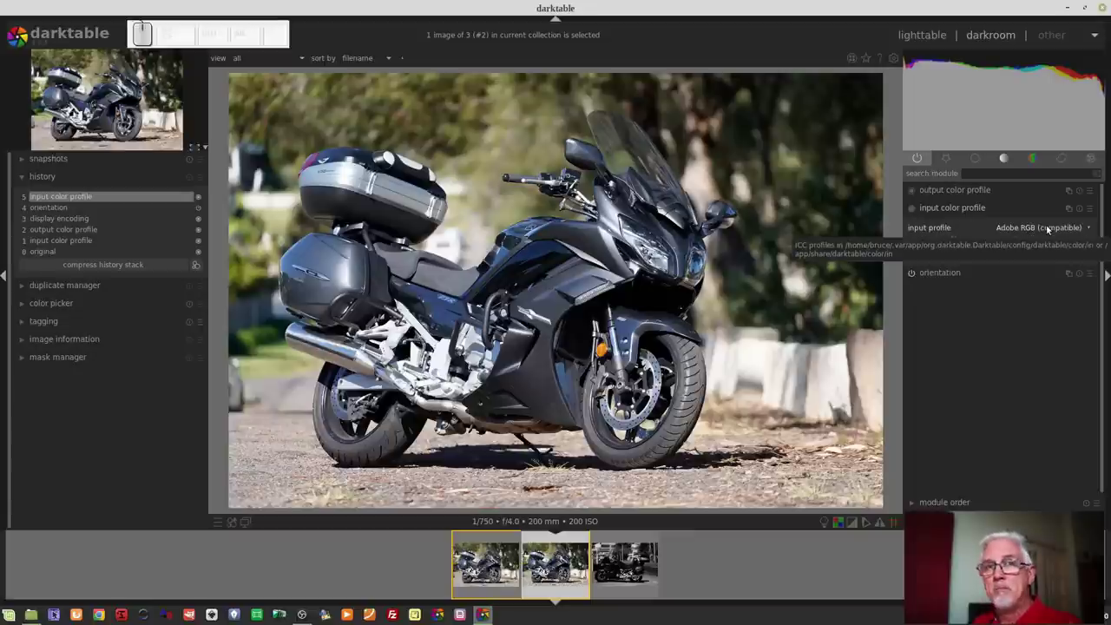
left_click(1049, 227)
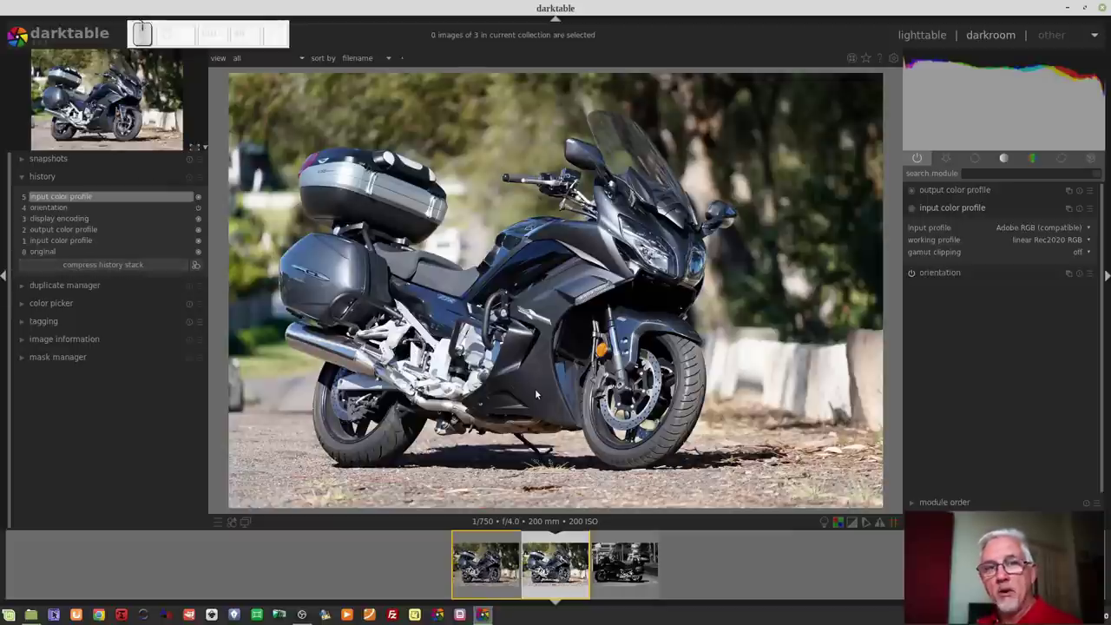
- Load the raw motorcycle image from the filmstrip into the darkroom
left_click(485, 569)
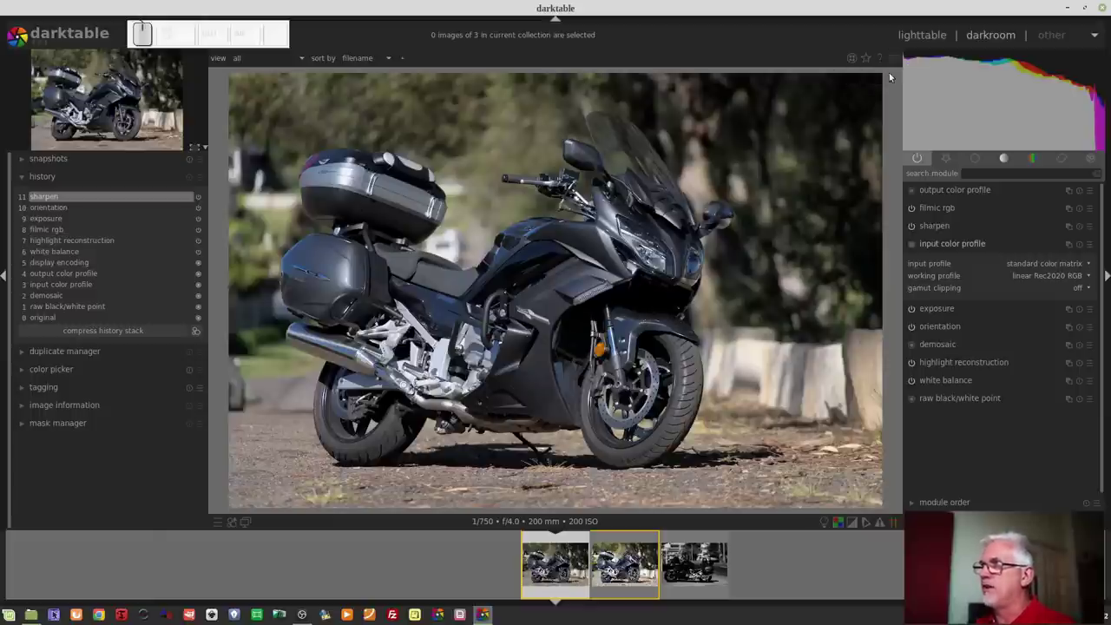
- In Preferences > processing, keep scene-referred as the auto-applied pixel workflow default
left_click(895, 64)
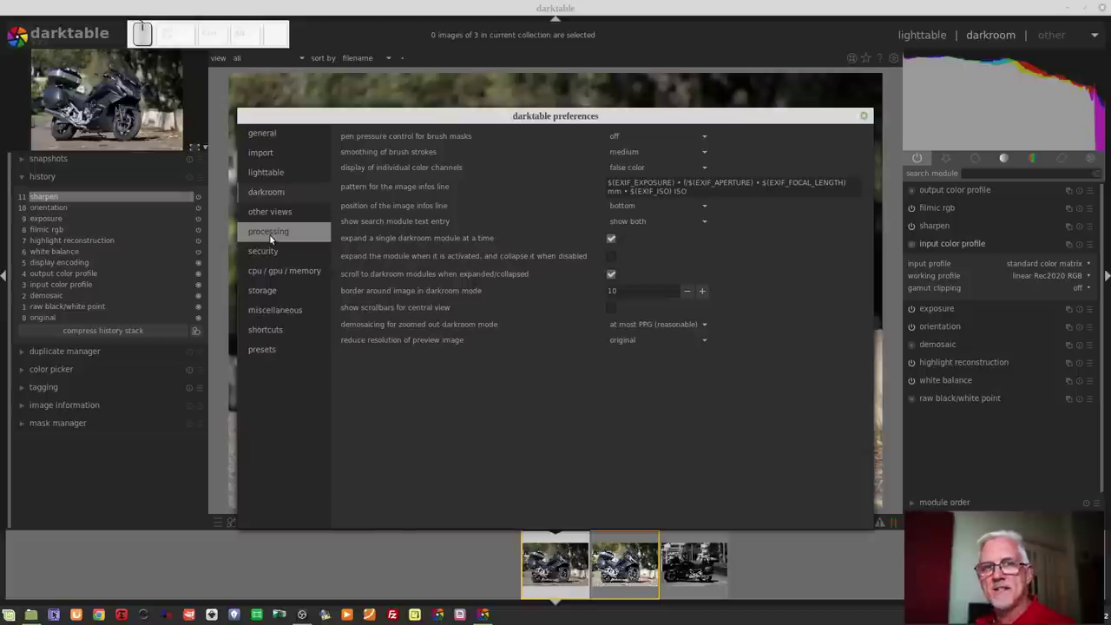
left_click(272, 237)
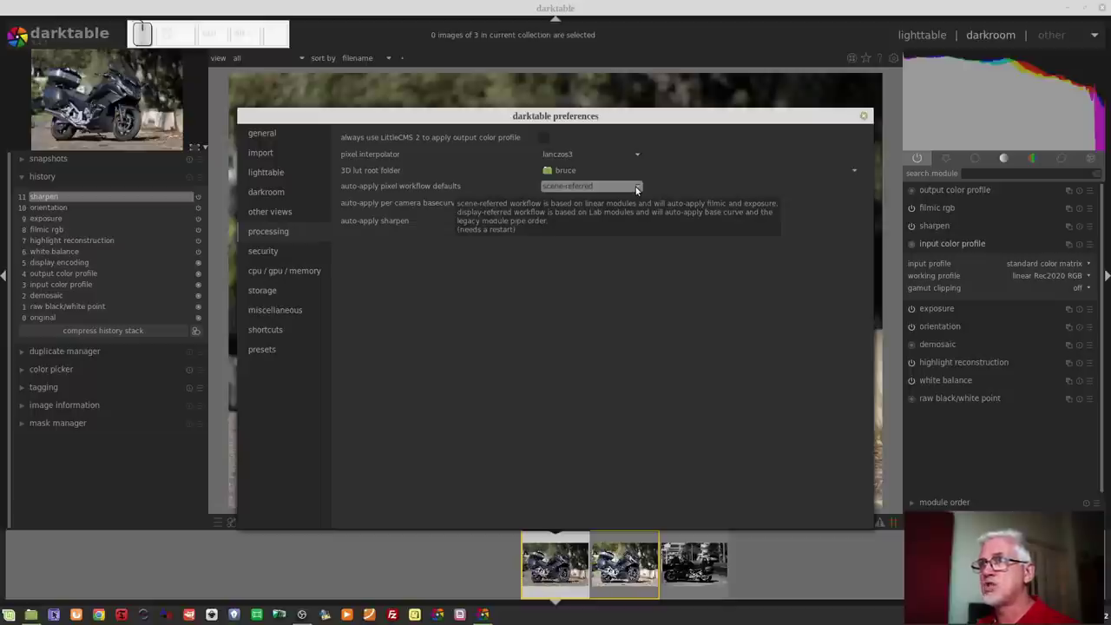
left_click(639, 191)
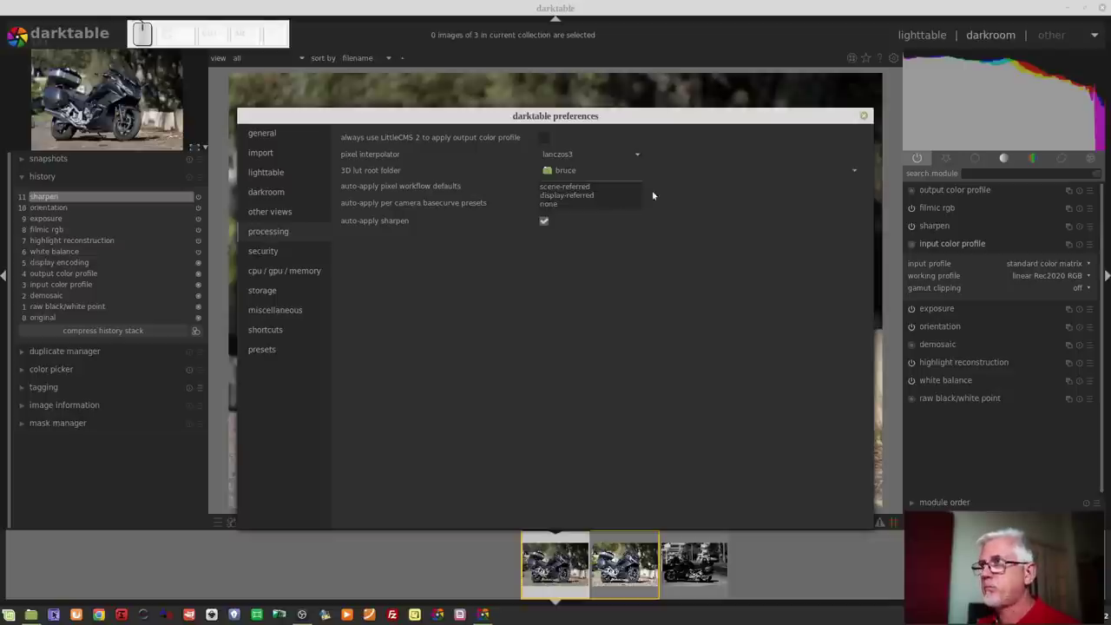
left_click(708, 210)
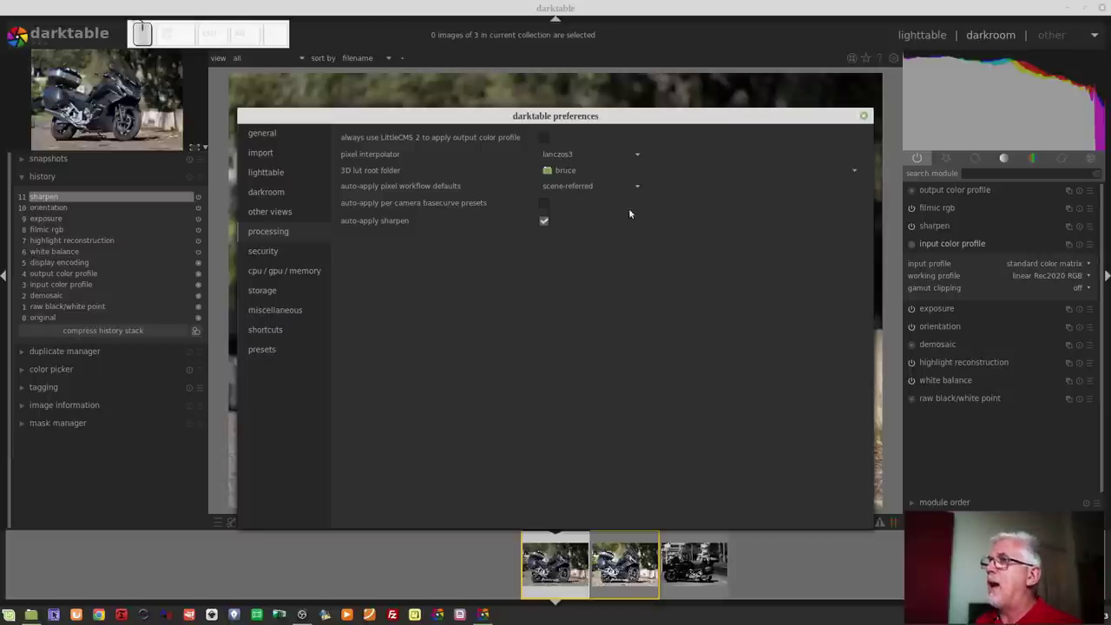
left_click(593, 193)
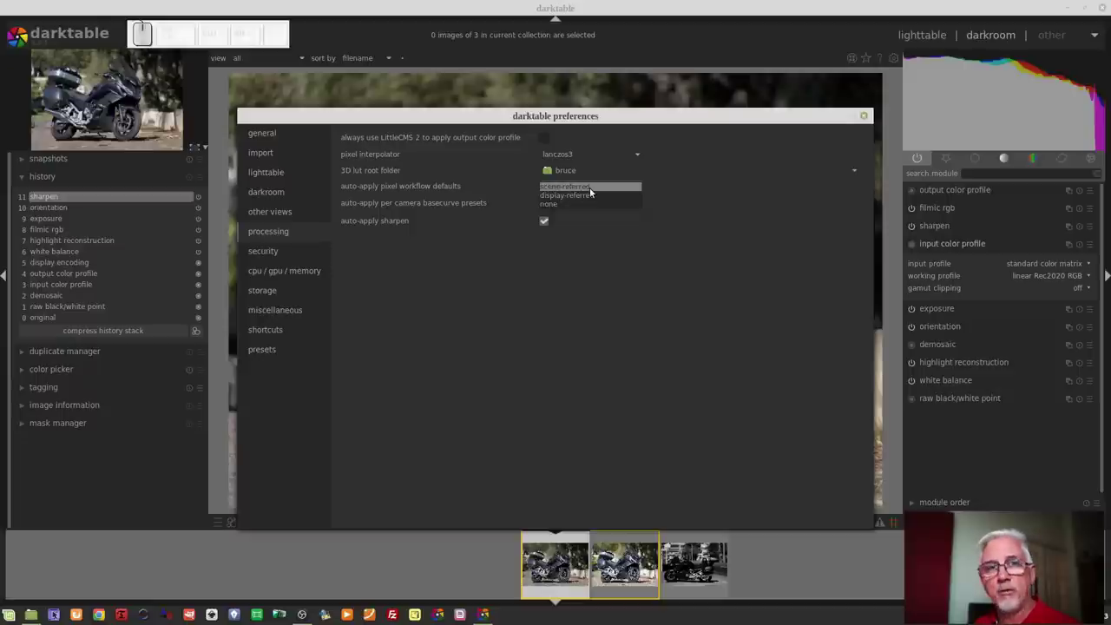
left_click(755, 218)
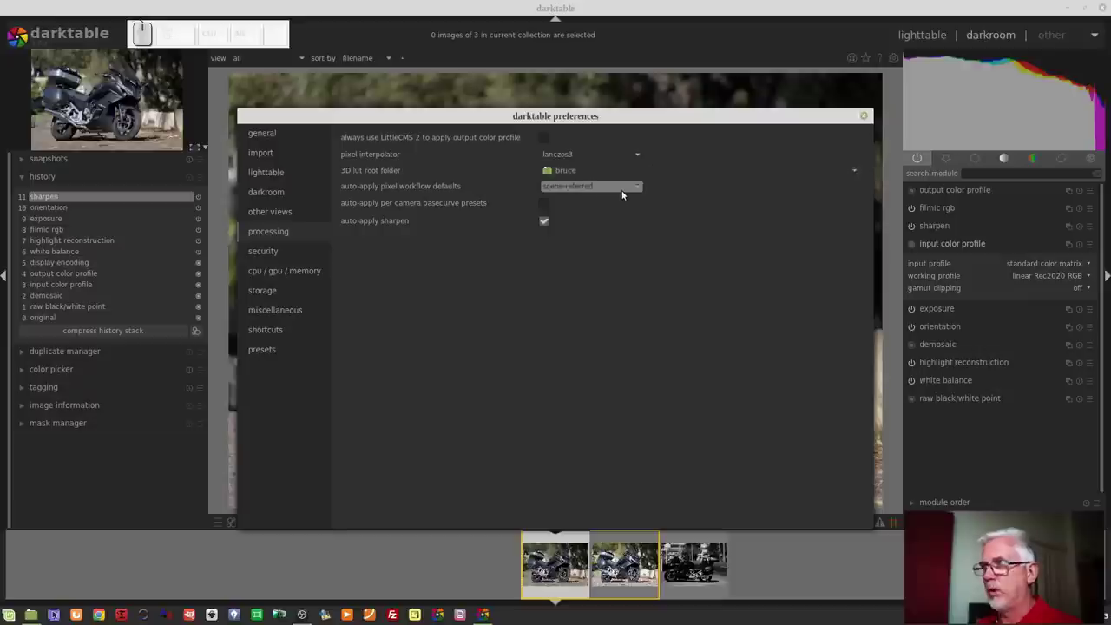
- Collapse the input color profile module so active modules show as a plain list
left_click(865, 120)
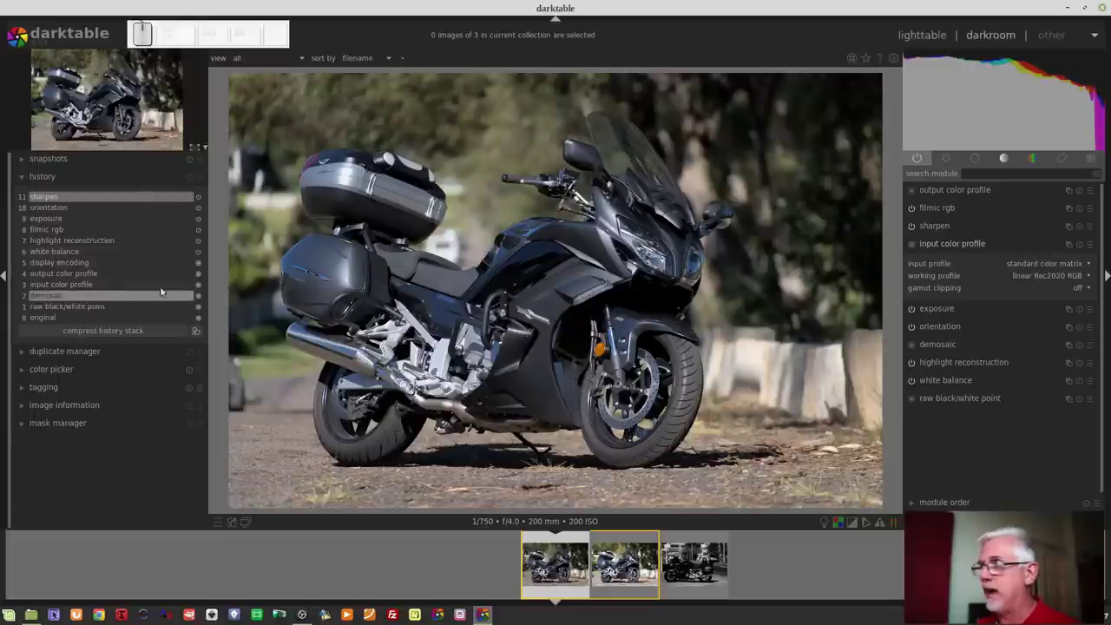
- Collapse the active-module list for the motorcycle photo in the darkroom
left_click(961, 245)
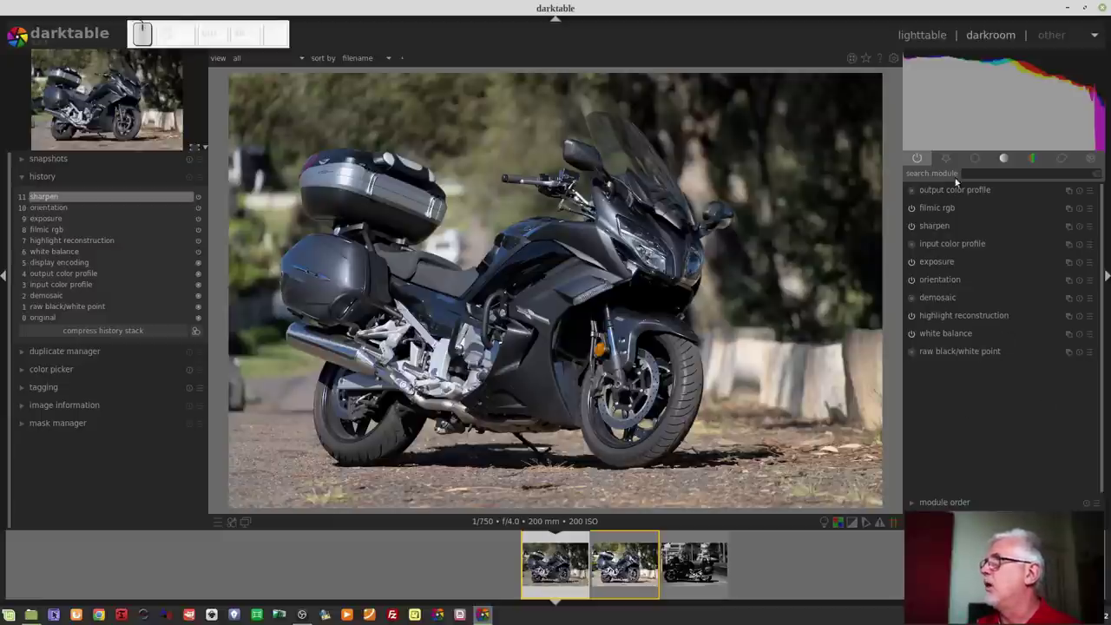
- In the base modules group, set crop and rotate to a freehand aspect instead of 16:9 HDTV
left_click(960, 163)
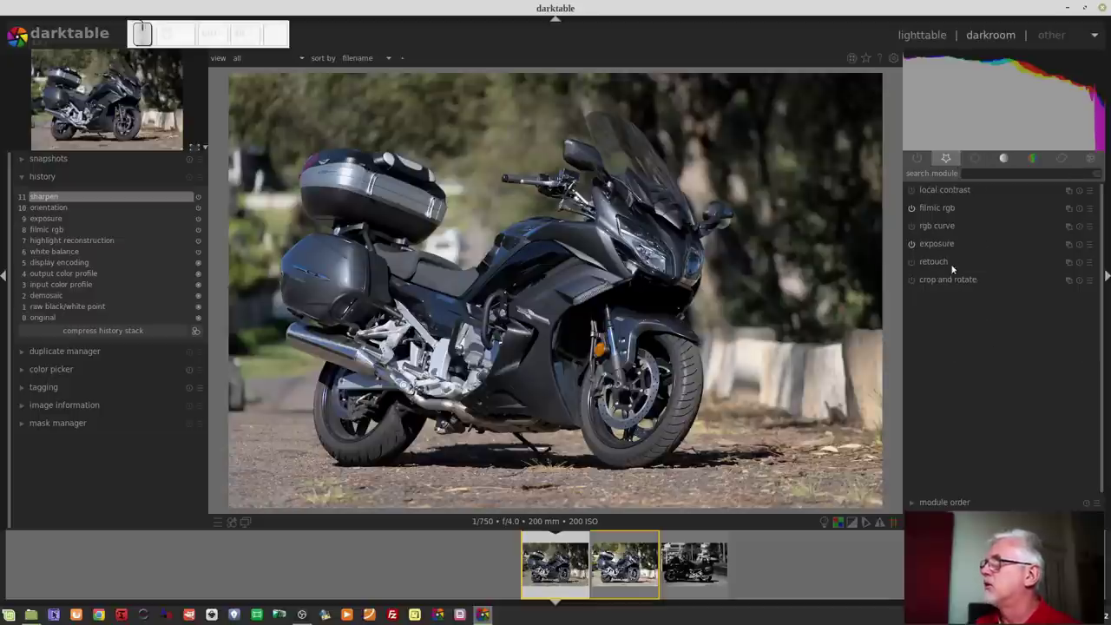
left_click(951, 287)
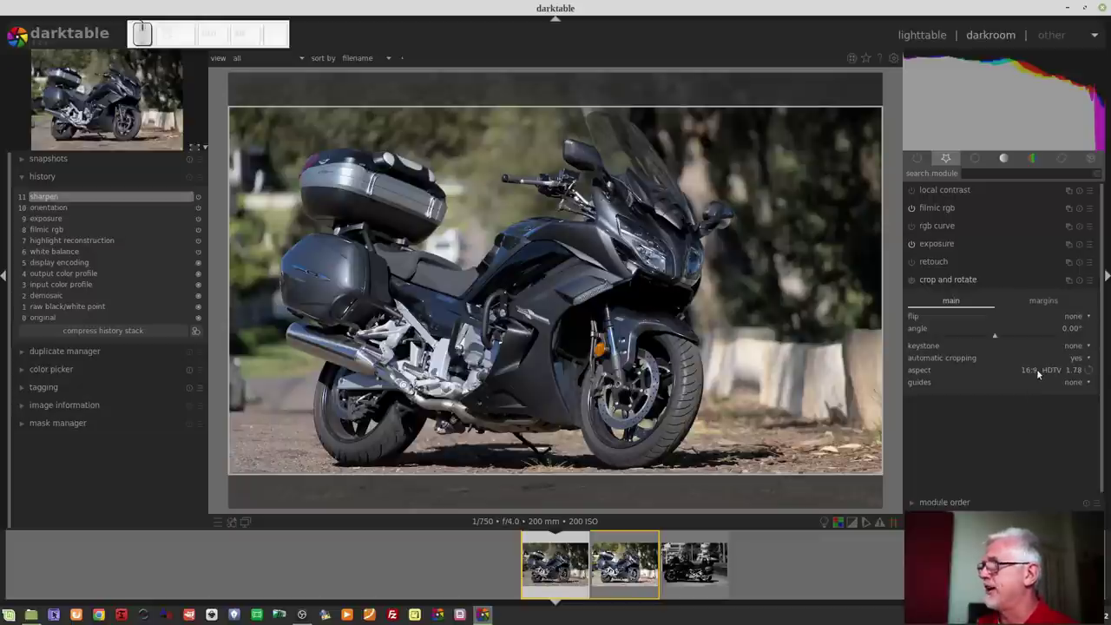
left_click(1035, 373)
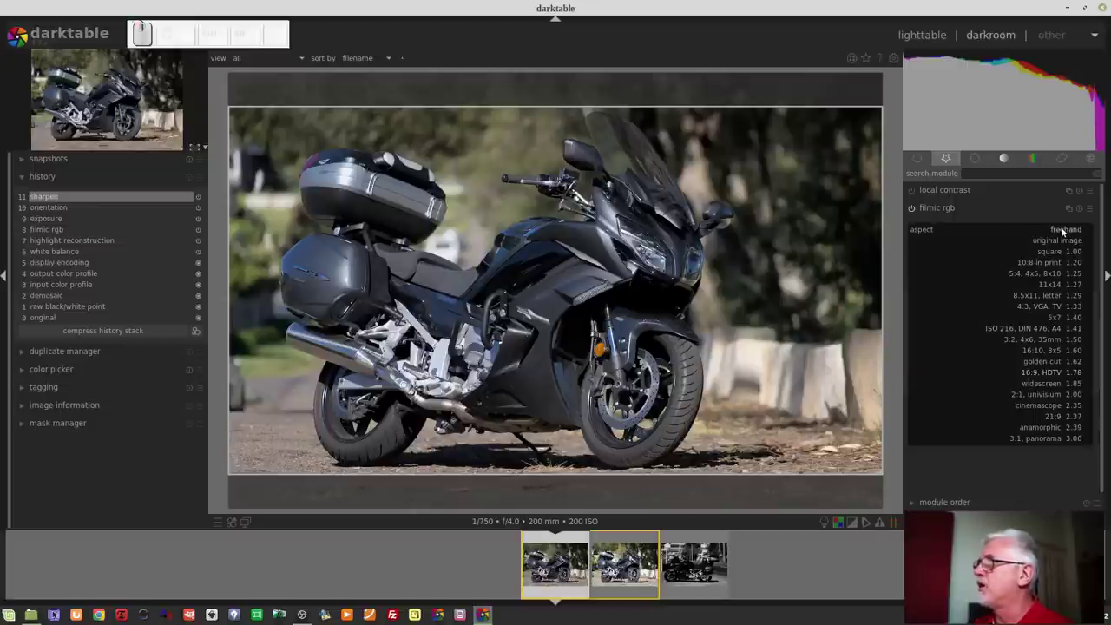
left_click(1065, 233)
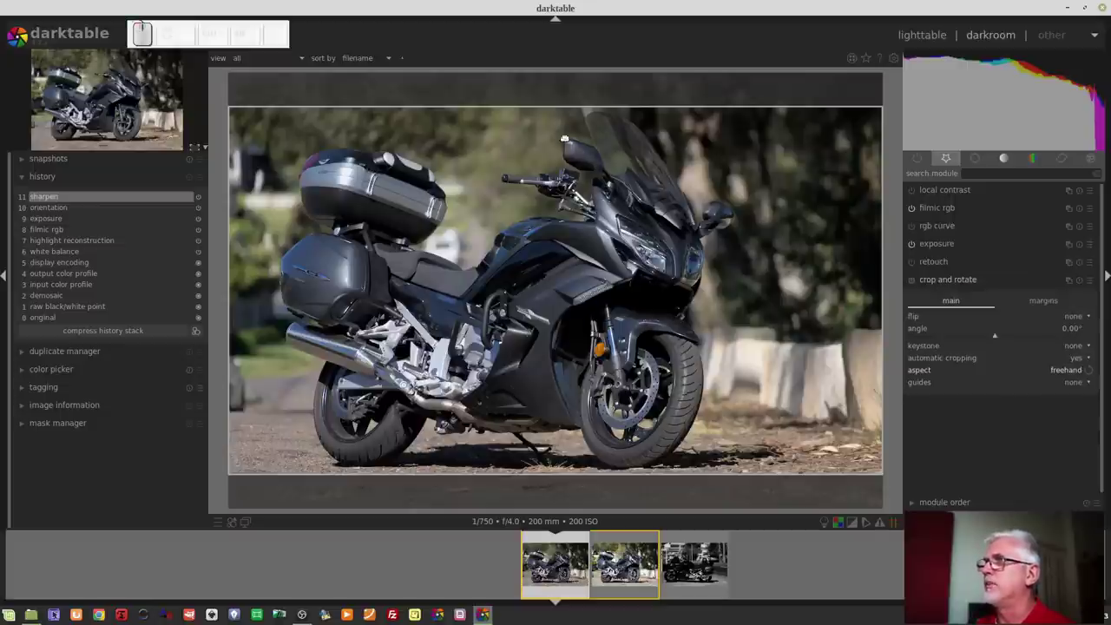
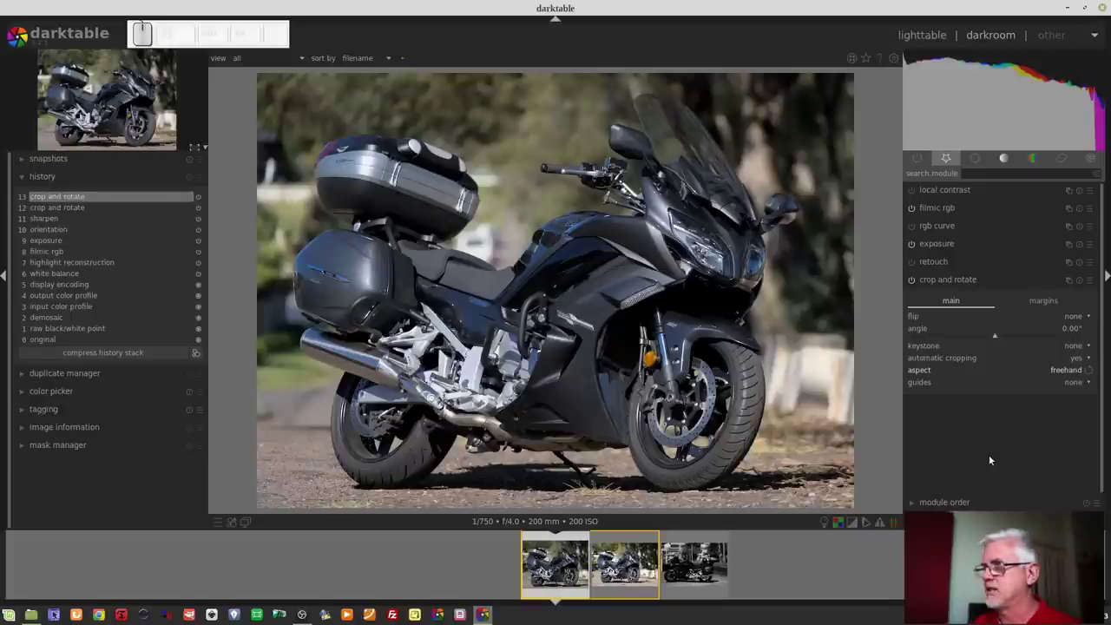
- Switch module group and reveal the full catalogue of additional modules like framing, vignetting and grain
left_click(949, 162)
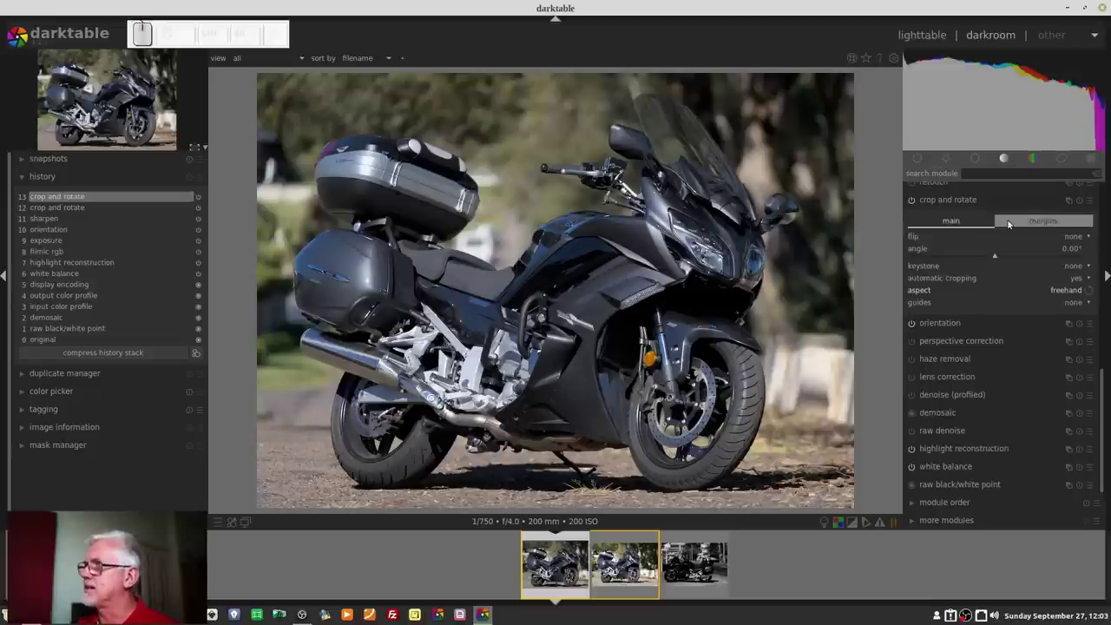
left_click(988, 205)
left_click(1001, 207)
left_click_drag(1104, 373, 1100, 260)
middle_click(1099, 259)
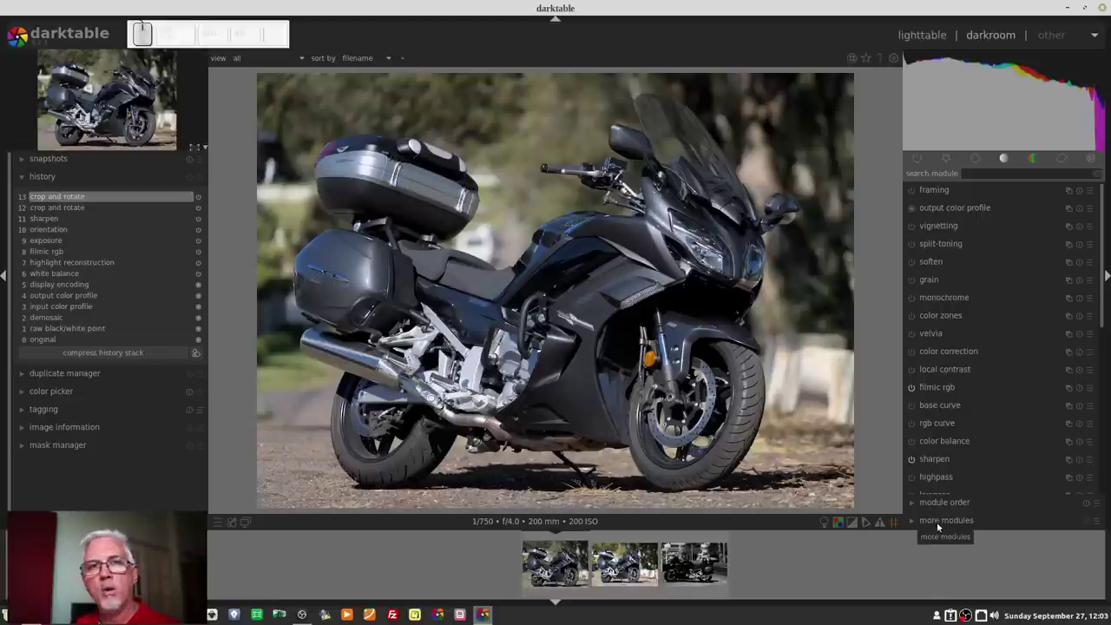
- Show the additional modules list and scroll it to base curve, basic adjustments and bloom
left_click(940, 525)
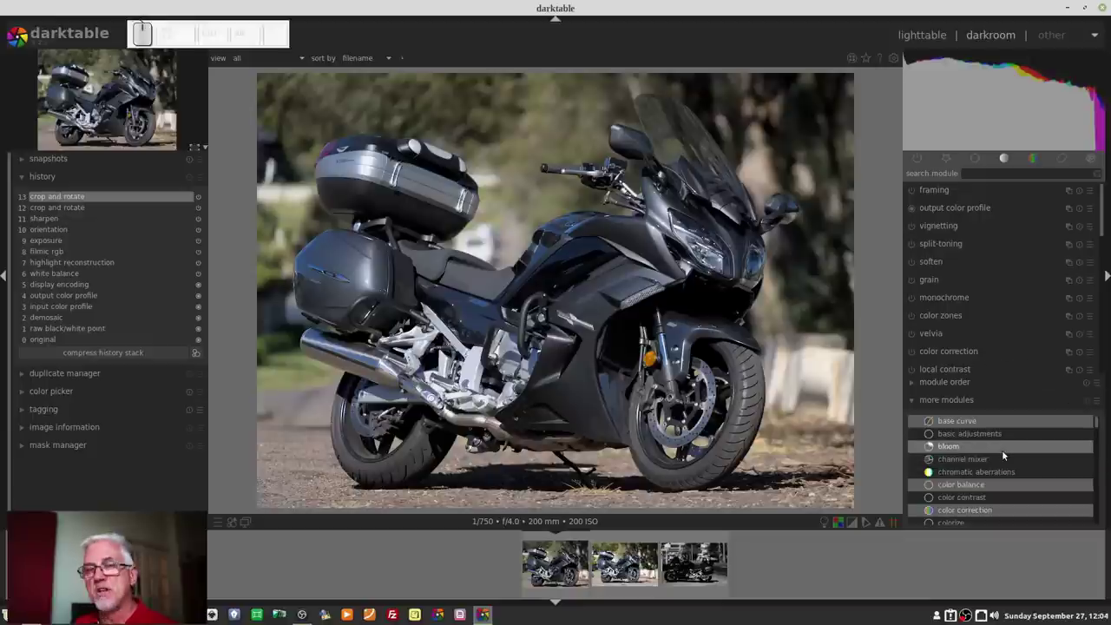
scroll("down", 3)
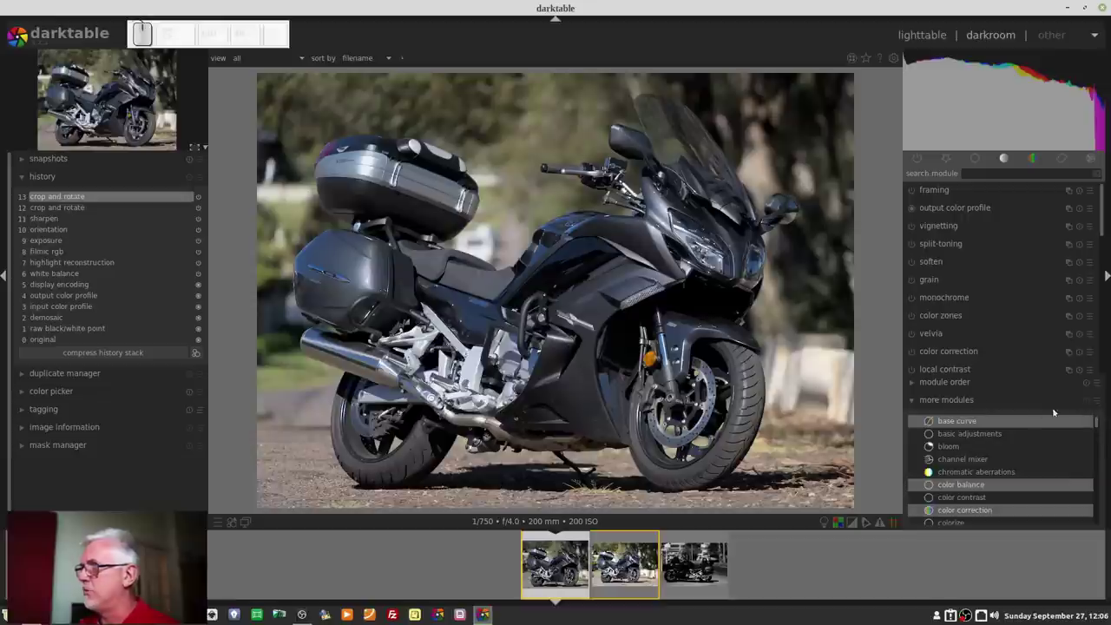
- Apply the 'subset: no module' group preset so the module group is emptied
left_click(1099, 401)
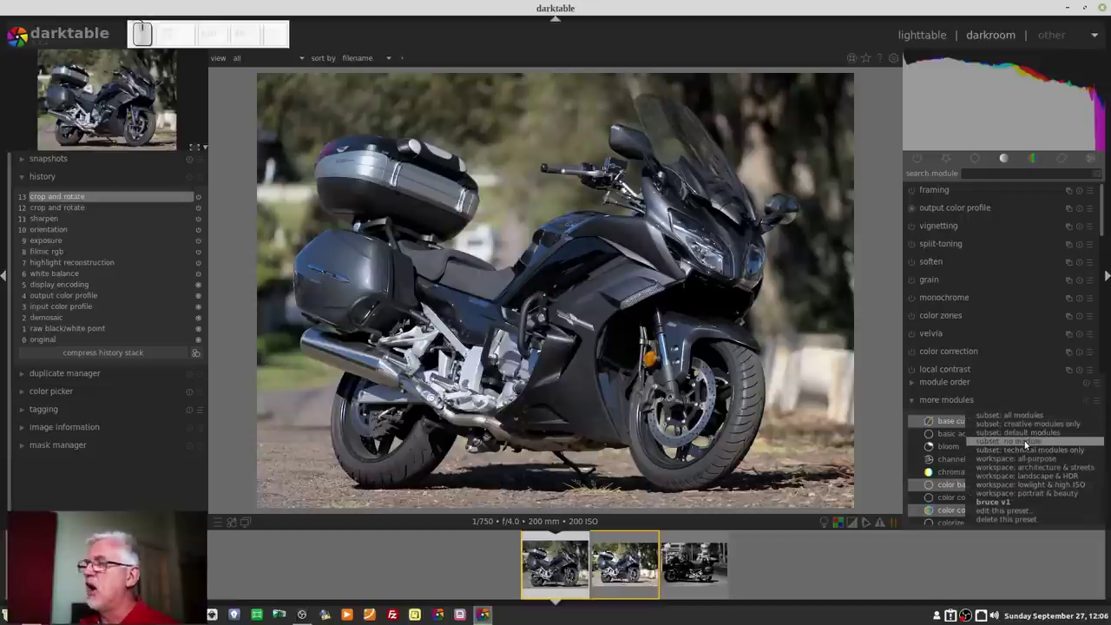
left_click(1027, 446)
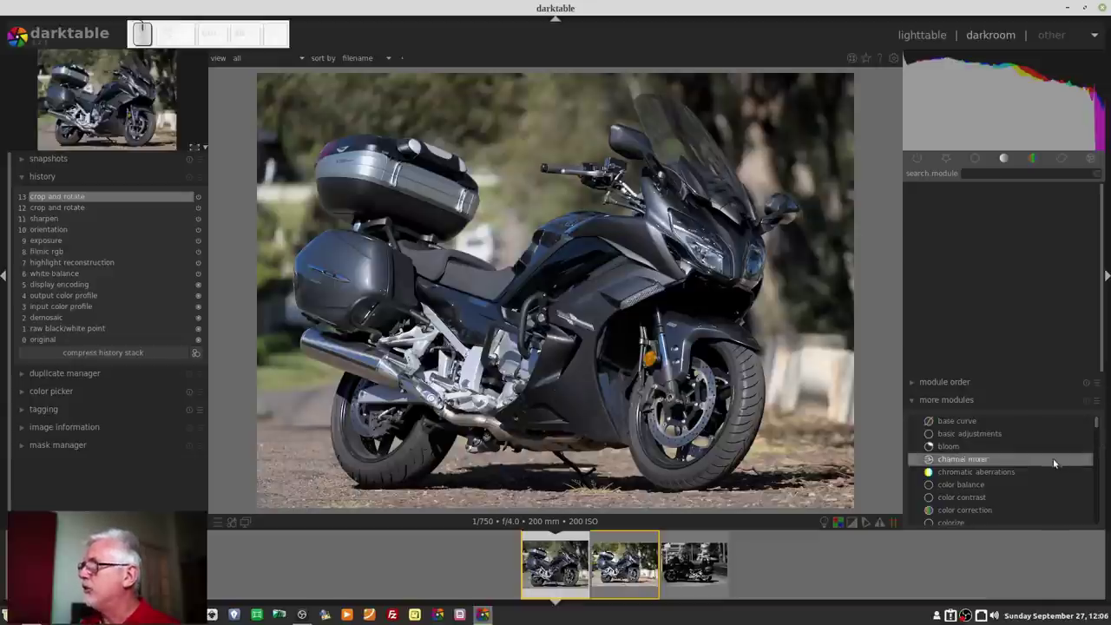
- Add basic adjustments, white balance and crop and rotate to the empty module group
left_click(980, 439)
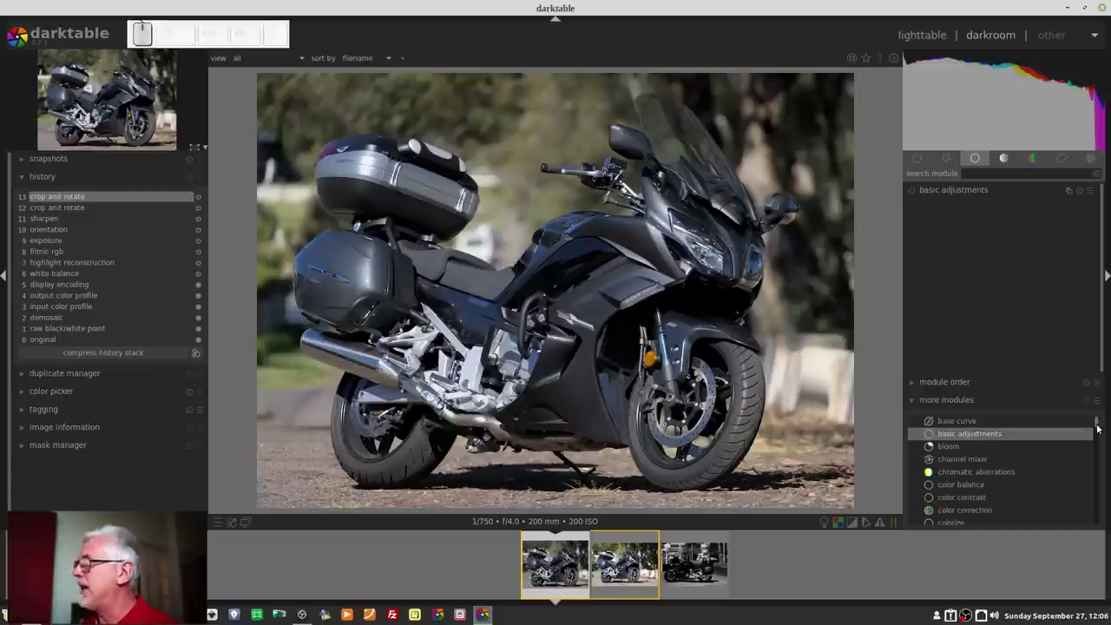
left_click(1100, 430)
left_click(969, 510)
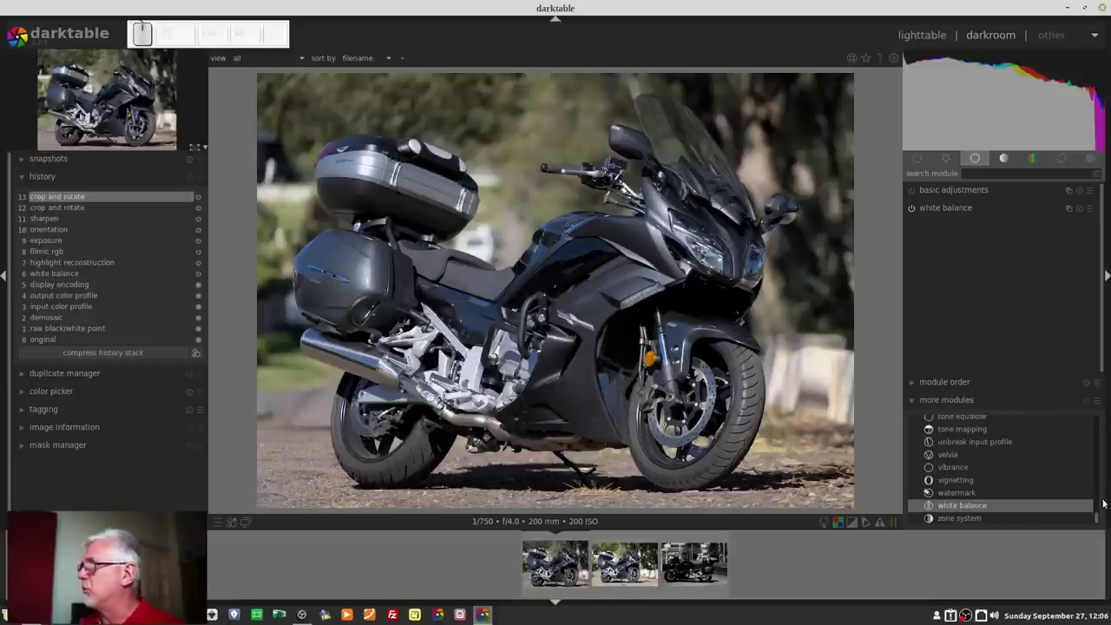
left_click_drag(1099, 524, 986, 507)
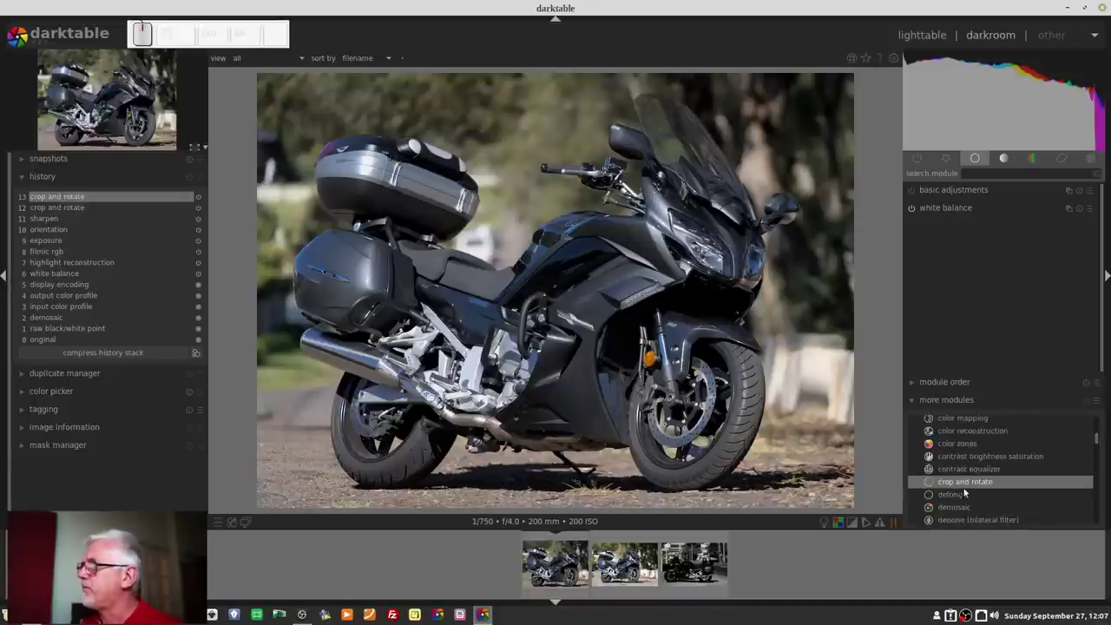
left_click(970, 488)
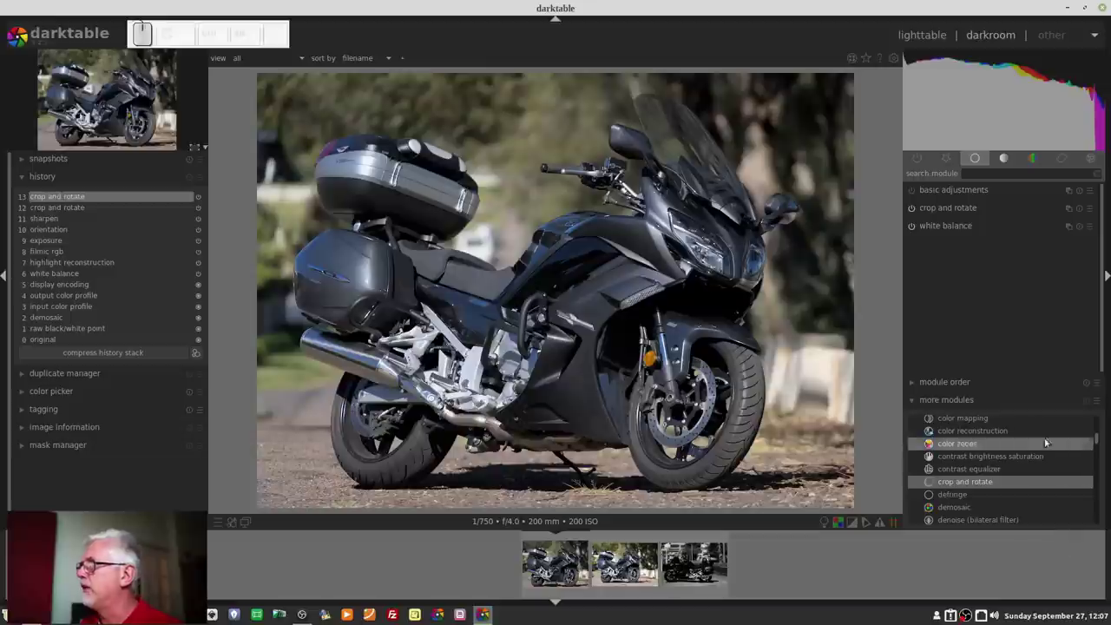
- Inspect the basic adjustments controls, then return to the lighttable with the three motorcycle shots
left_click(951, 404)
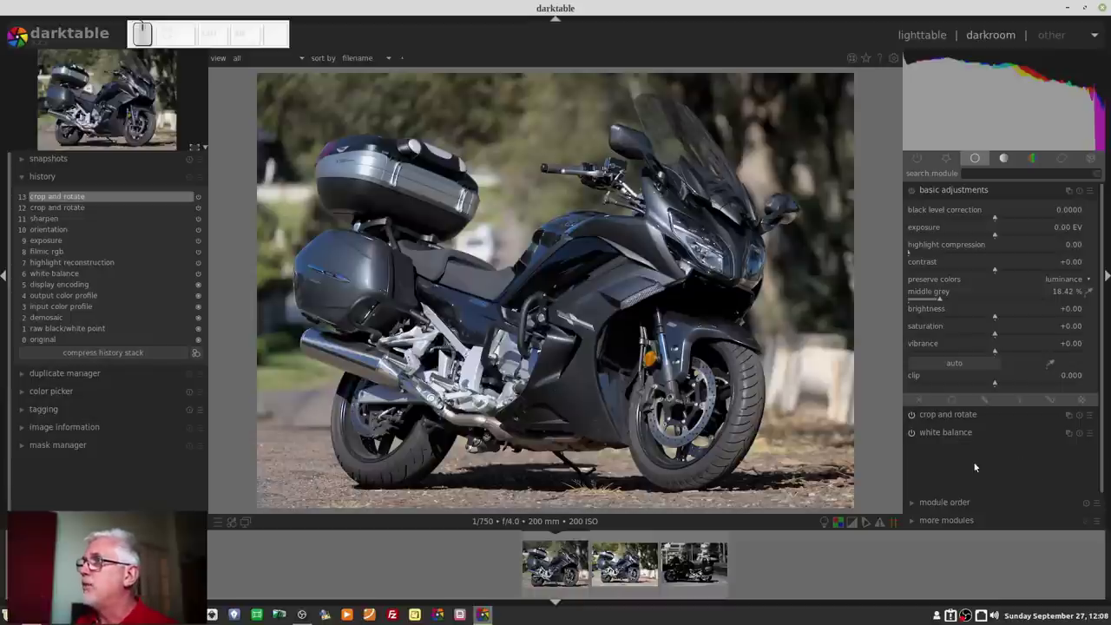
left_click(916, 40)
- Select the first motorcycle photo and show the export selected presets menu
left_click(244, 93)
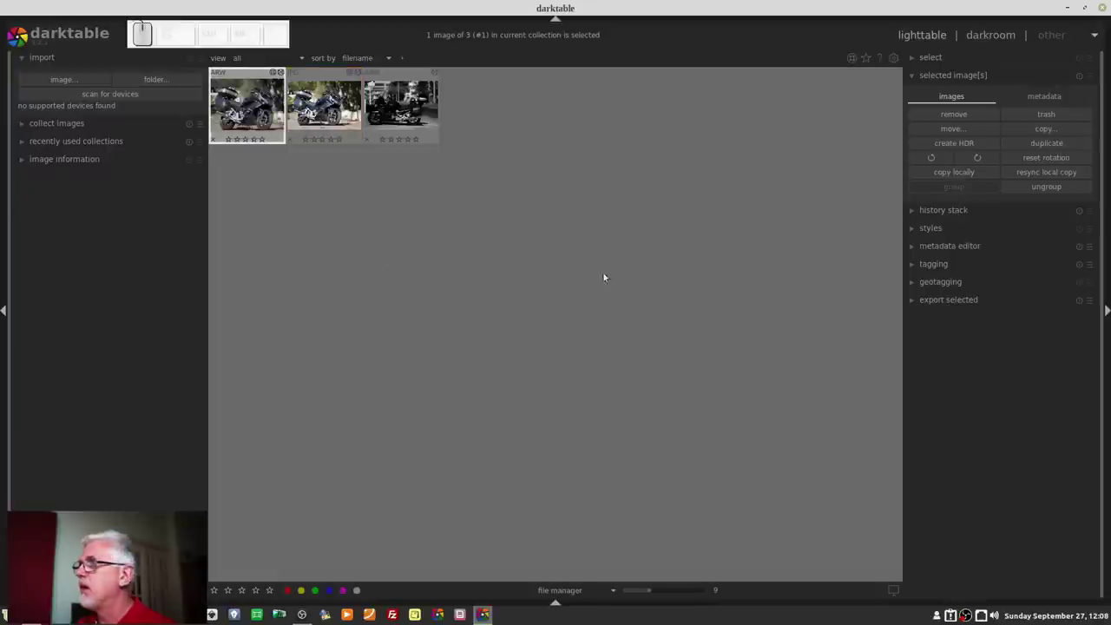
left_click(974, 305)
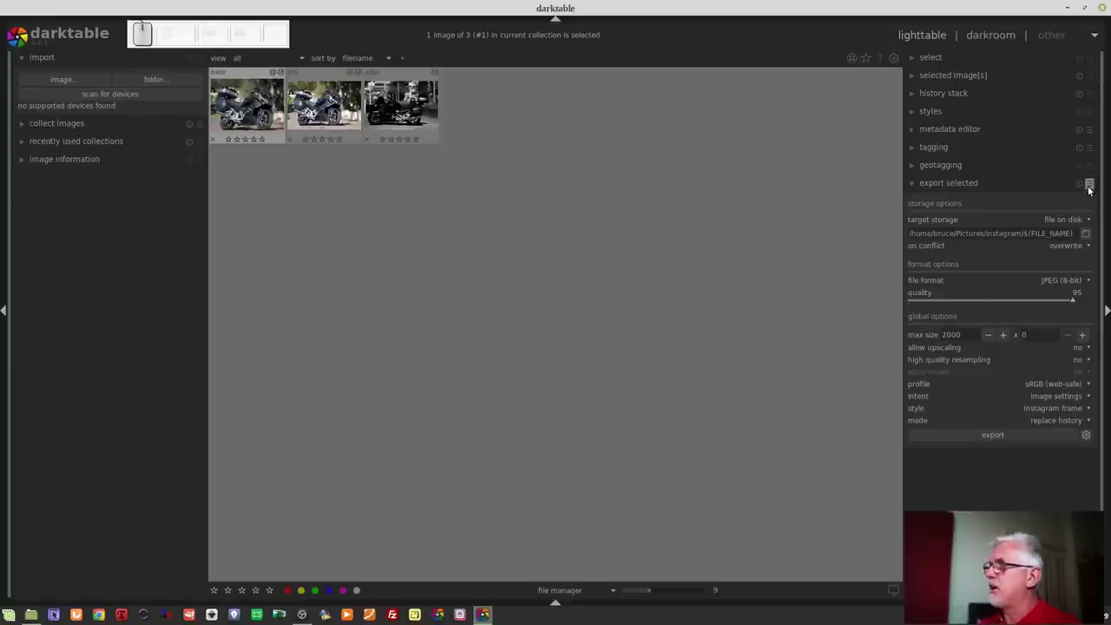
- Apply the gimp export preset: 8-bit deflate TIFF, no size limit, no style, gimp folder
left_click(1091, 191)
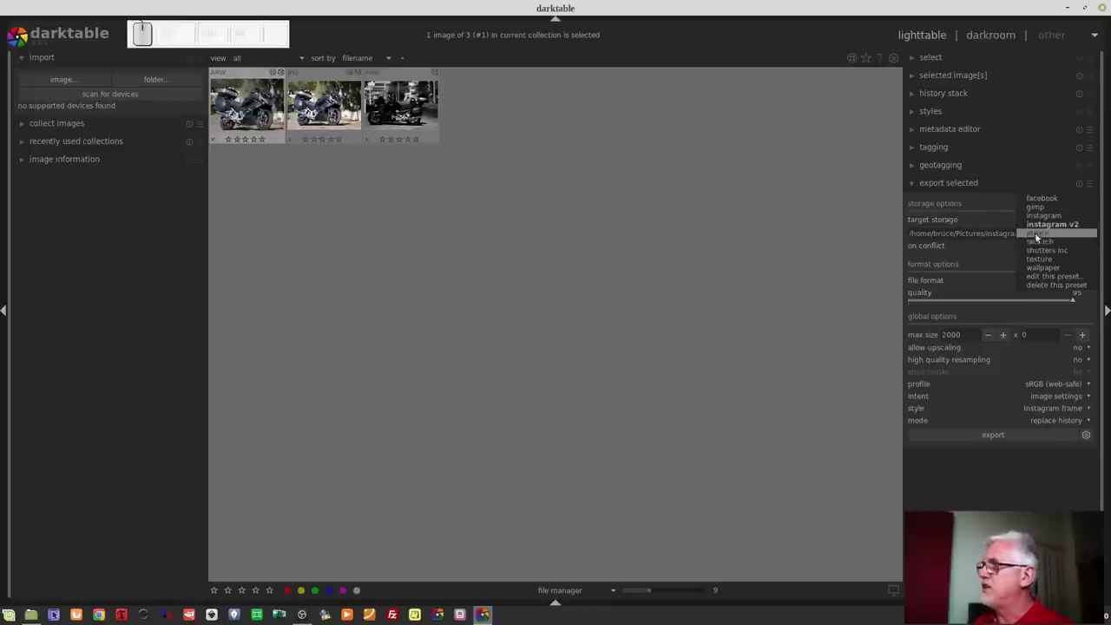
left_click(1048, 243)
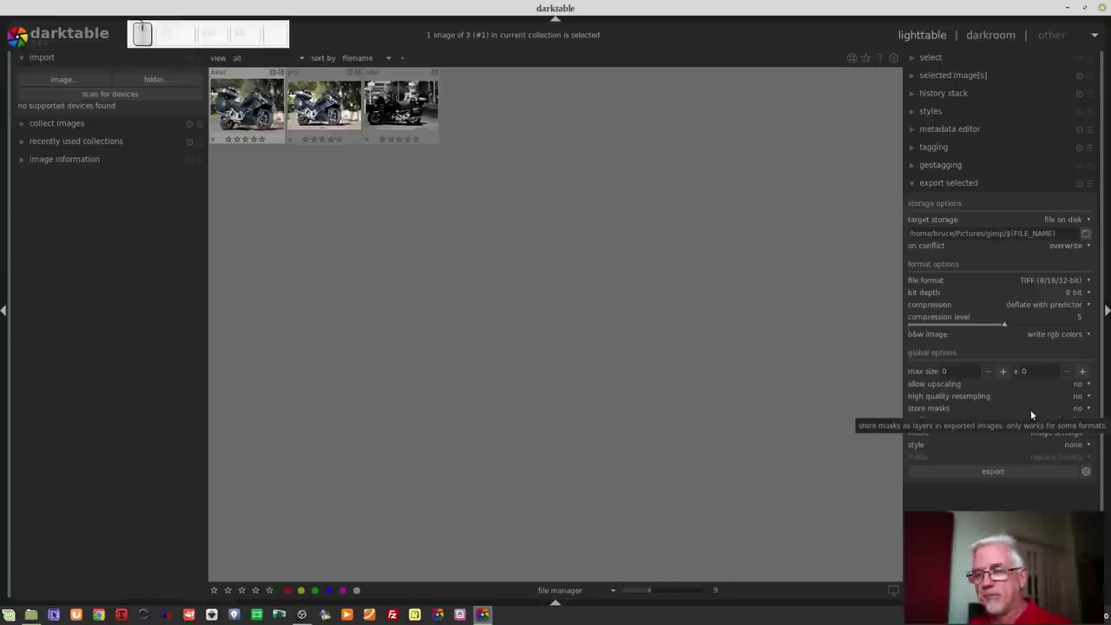
- Reopen the saved export presets list (facebook, gimp, instagram, phone, retouch, texture, wallpaper)
left_click(1093, 185)
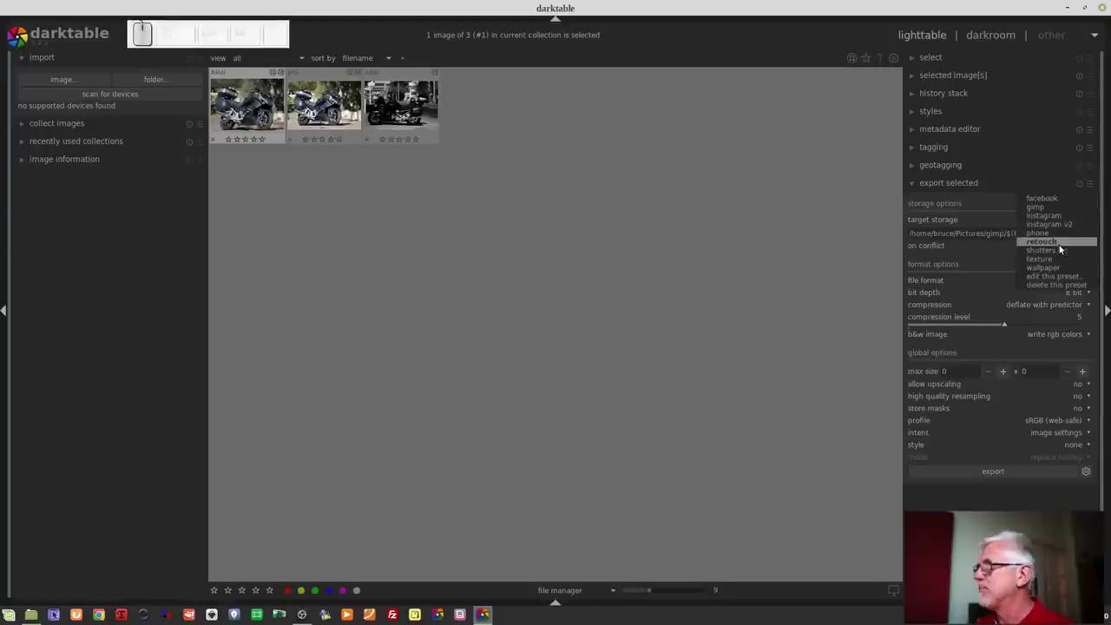
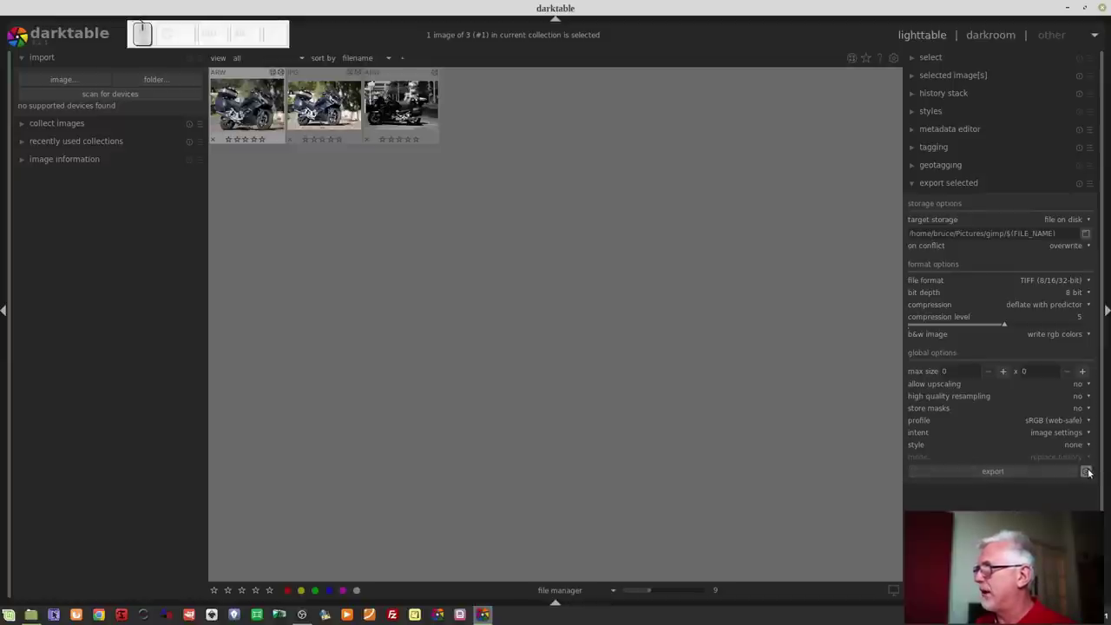
- Save the metadata exportation settings with exif, metadata, geo tags, tags and develop history kept
left_click(1090, 473)
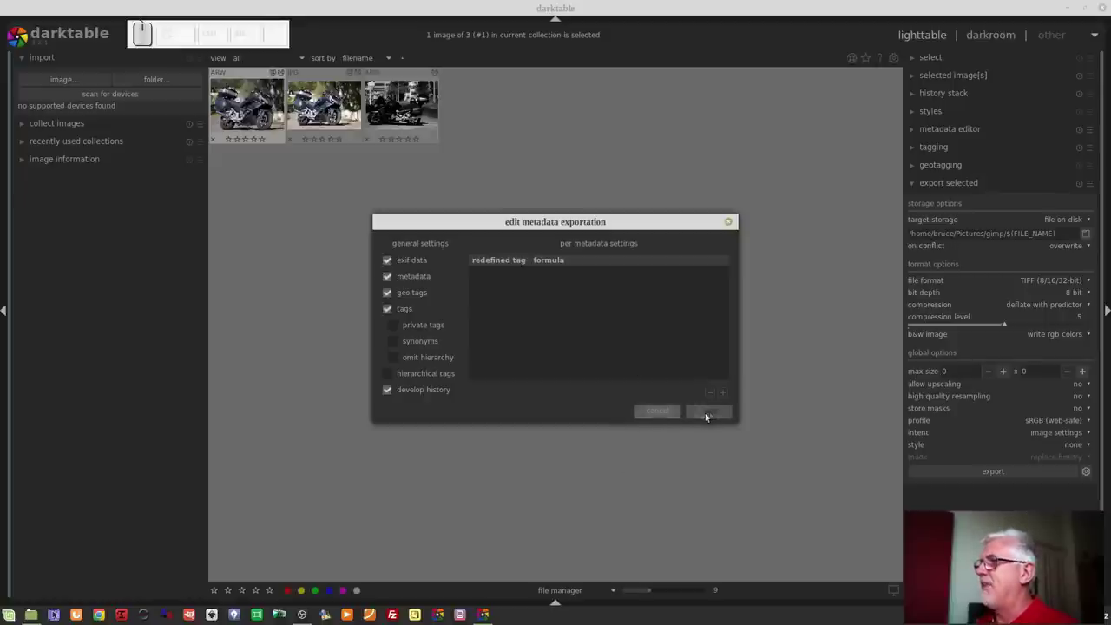
left_click(654, 412)
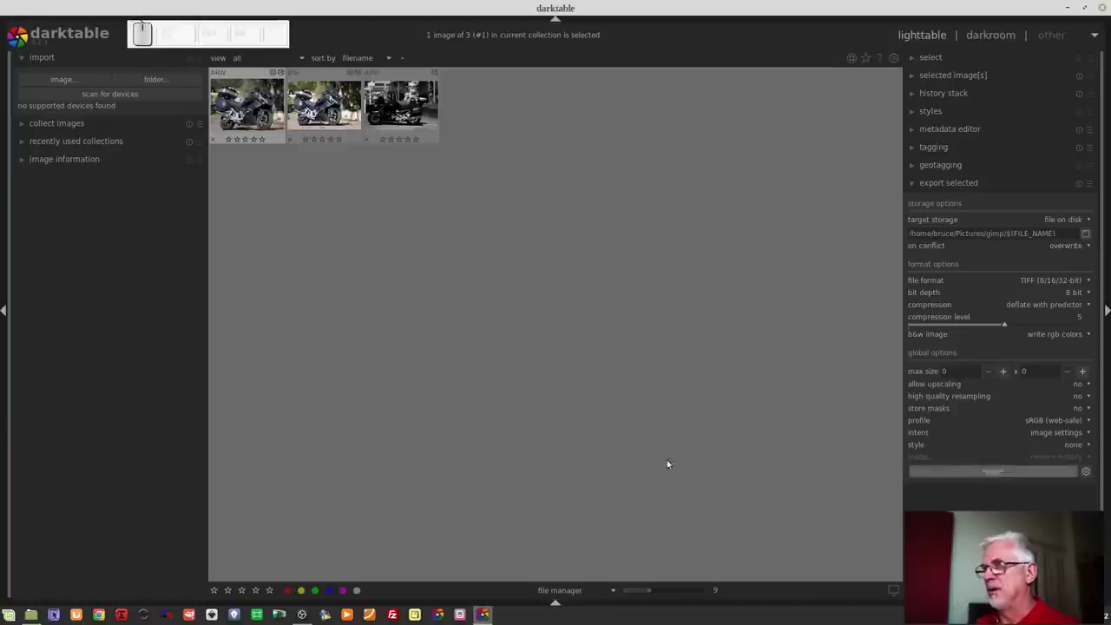